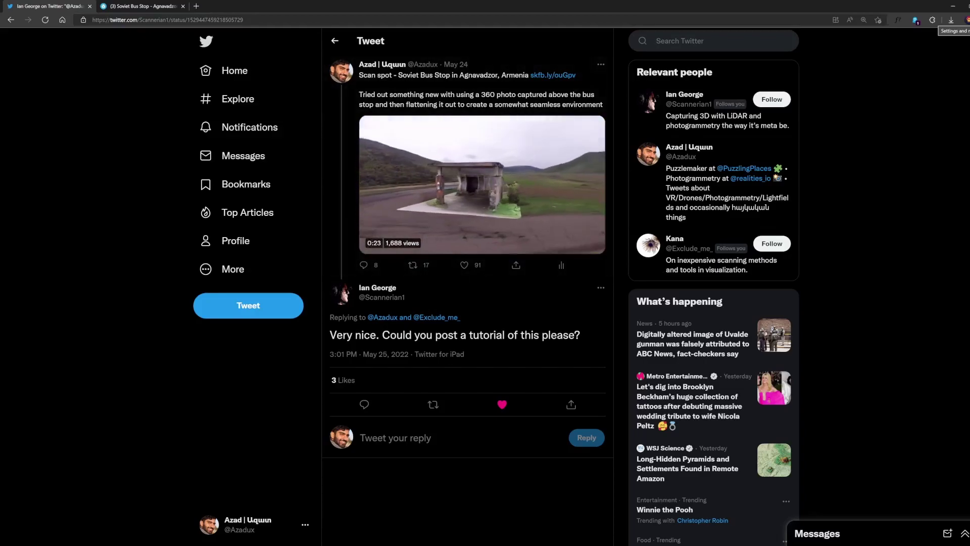
Bring Blender's default cube scene to the front over the Twitter tab.
middle_click(413, 299)
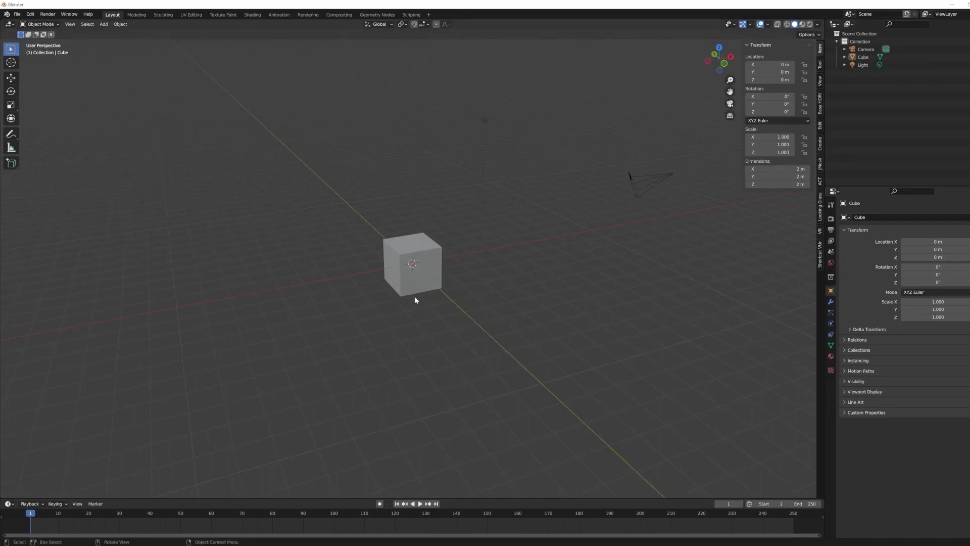
Look around the default scene with the cube, camera and light.
middle_click(404, 295)
scroll("down", 3)
middle_click(419, 306)
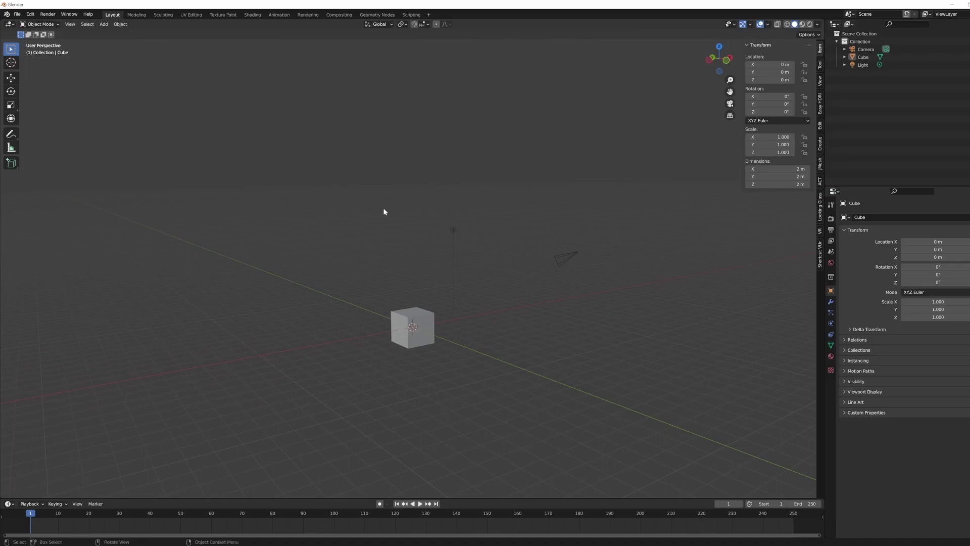
middle_click(424, 334)
scroll("up", 3)
key("ctrl+z")
left_click(519, 268)
middle_click(486, 308)
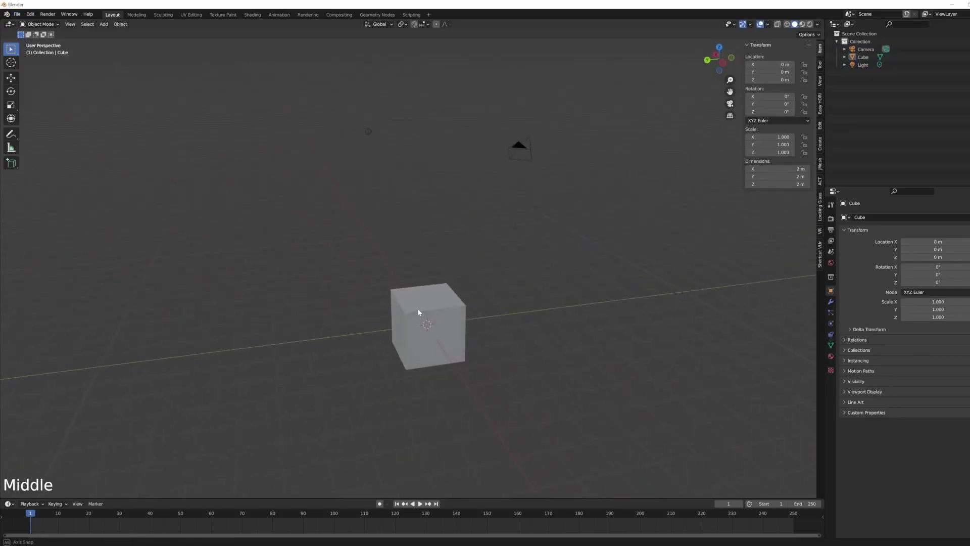
Delete every default object and start importing the Soviet bus stop FBX scan.
key("a")
key("x")
left_click(487, 309)
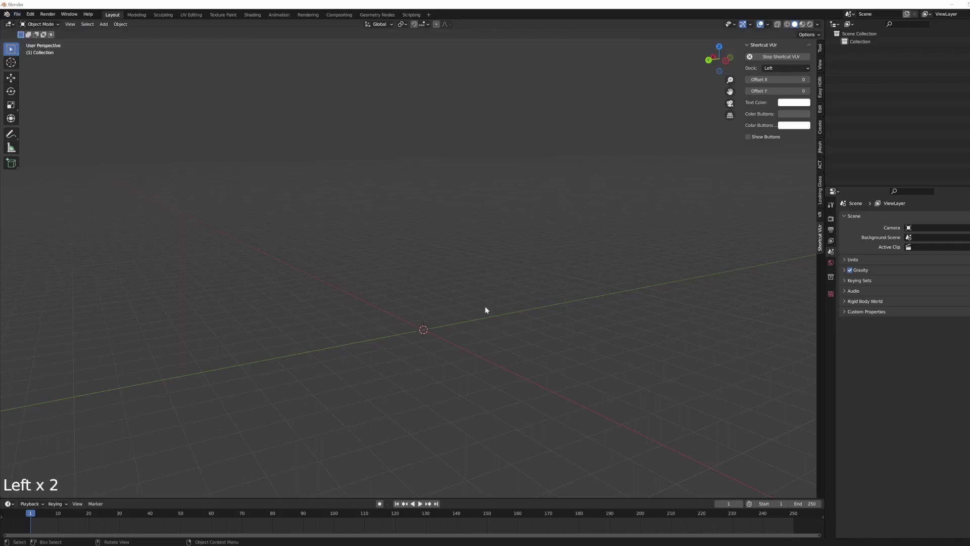
key("F4")
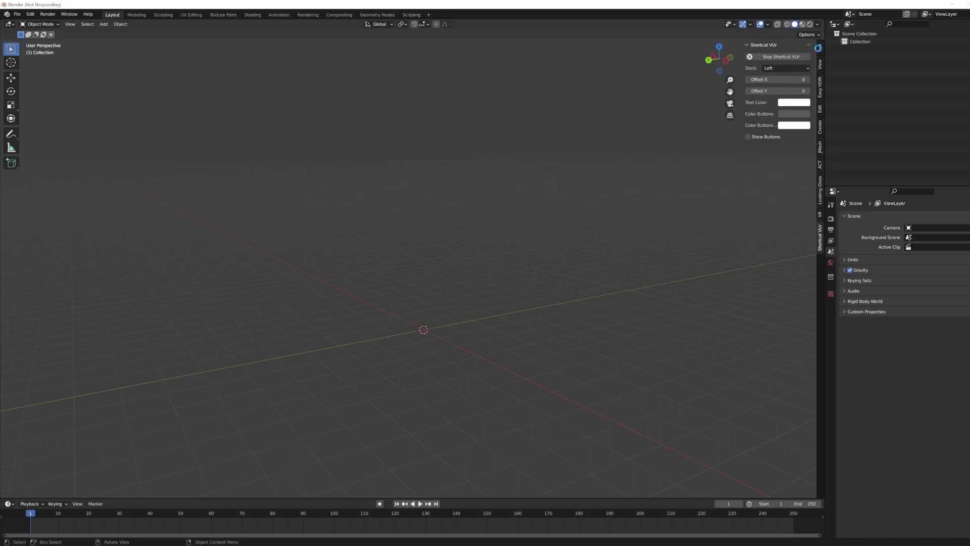
left_click(820, 51)
Show the bus stop scan with Texture colour and Flat lighting in viewport shading.
scroll("down", 3)
middle_click(496, 288)
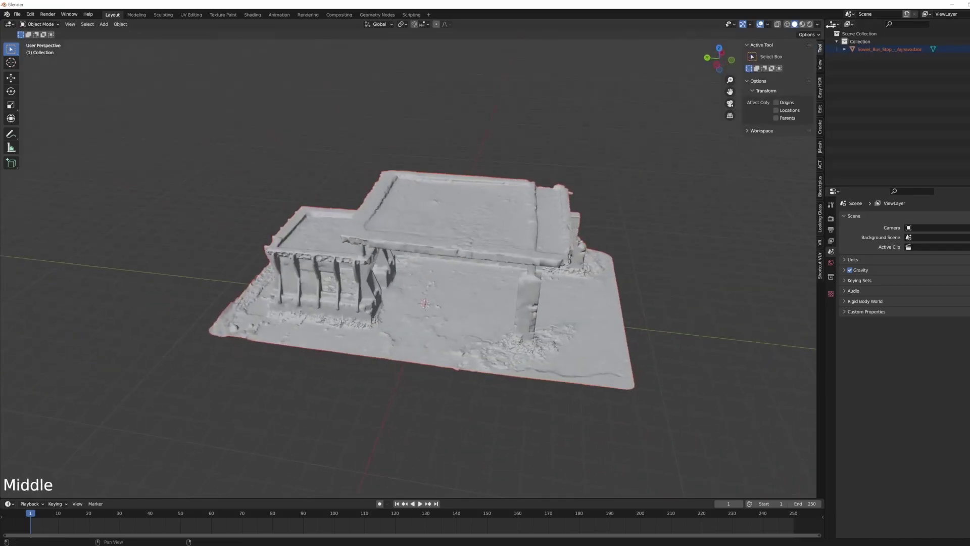
left_click(795, 22)
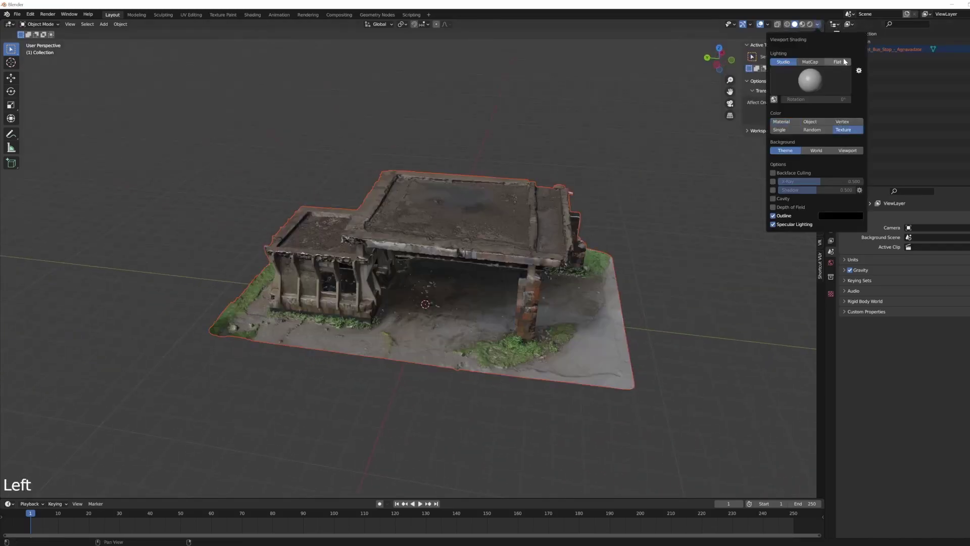
middle_click(583, 322)
middle_click(523, 318)
left_click(795, 23)
middle_click(549, 307)
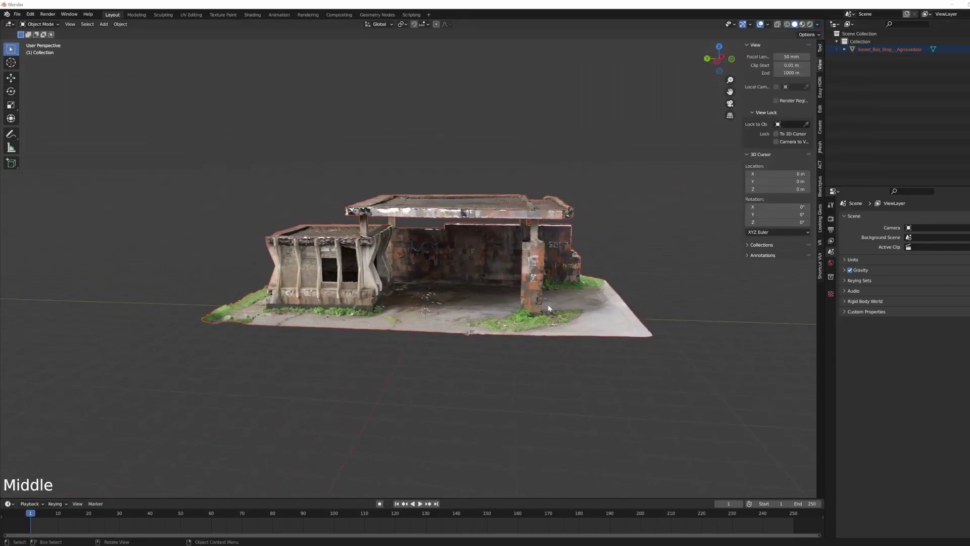
scroll("down", 3)
scroll("up", 3)
middle_click(441, 364)
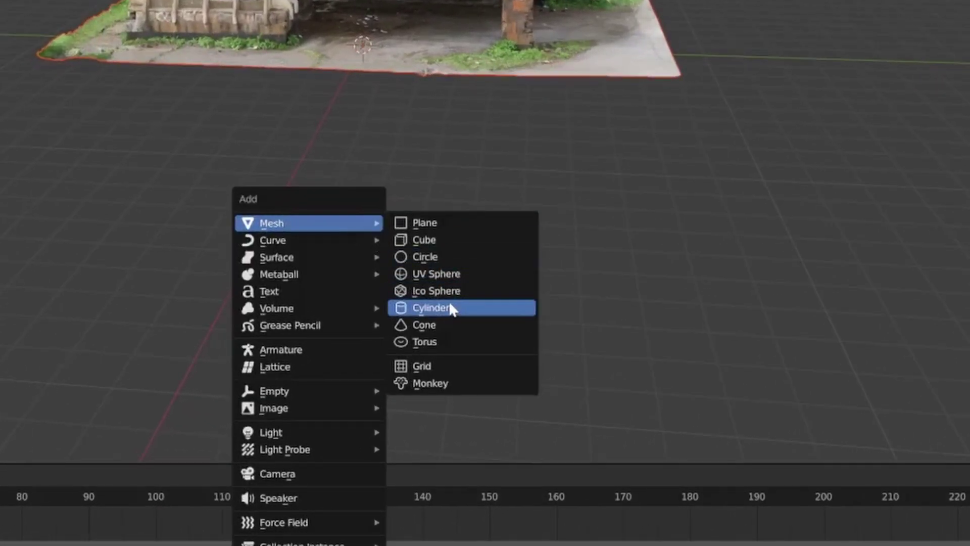
Add a UV Sphere and scale it up about 67.8 times around the bus stop.
scroll("down", 3)
key("s")
scroll("down", 3)
key("s")
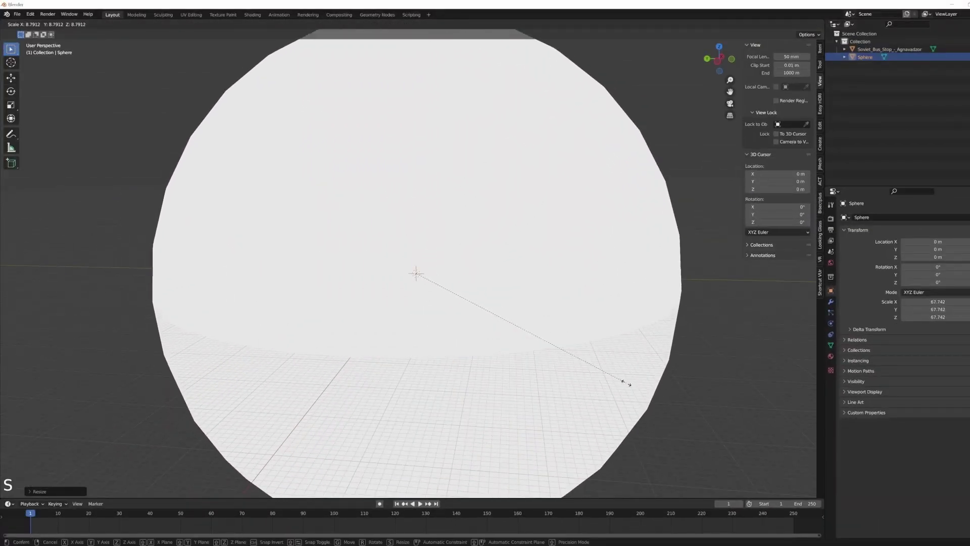
middle_click(798, 25)
left_click(817, 25)
middle_click(795, 22)
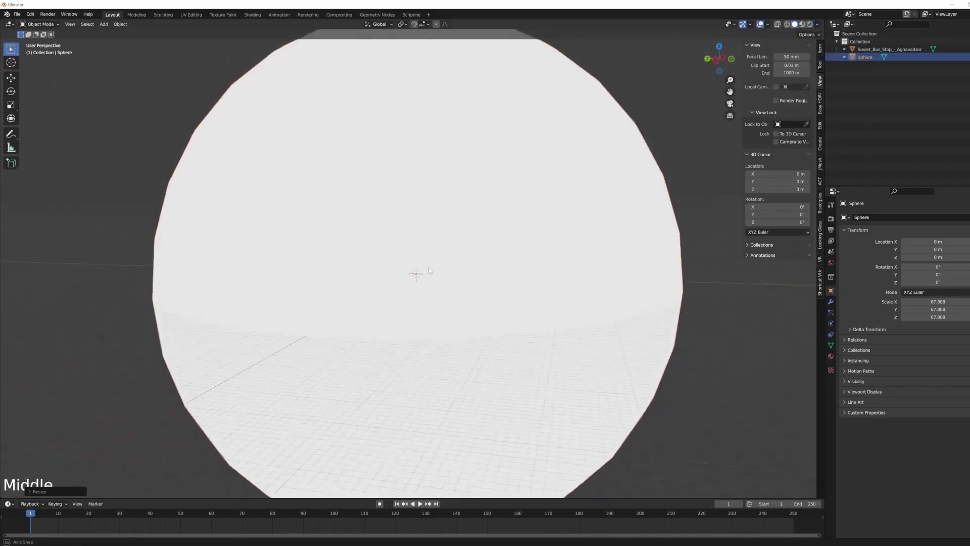
scroll("down", 3)
middle_click(795, 23)
scroll("up", 3)
middle_click(795, 22)
Inspect the sphere's mesh with all geometry selected, then return to Object Mode.
key("Tab")
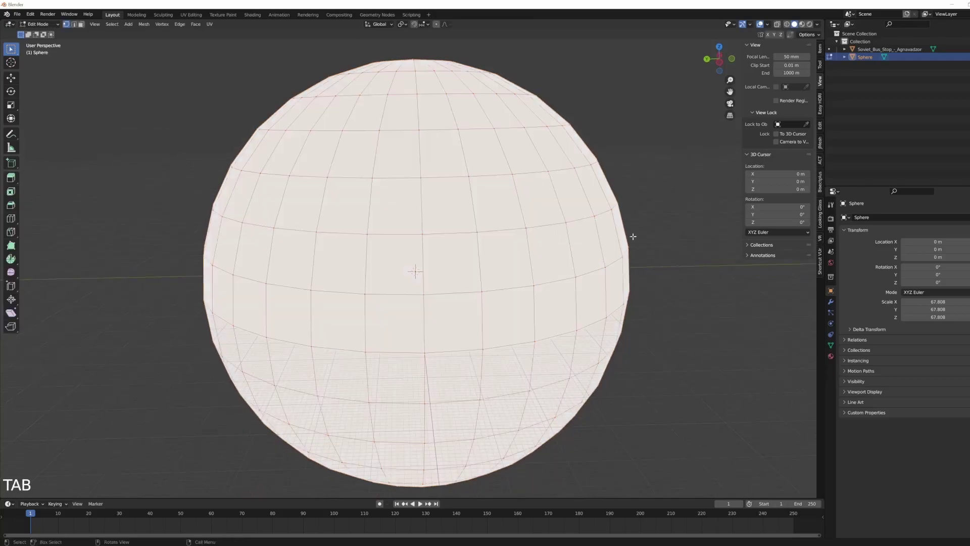
left_click(795, 22)
key("a")
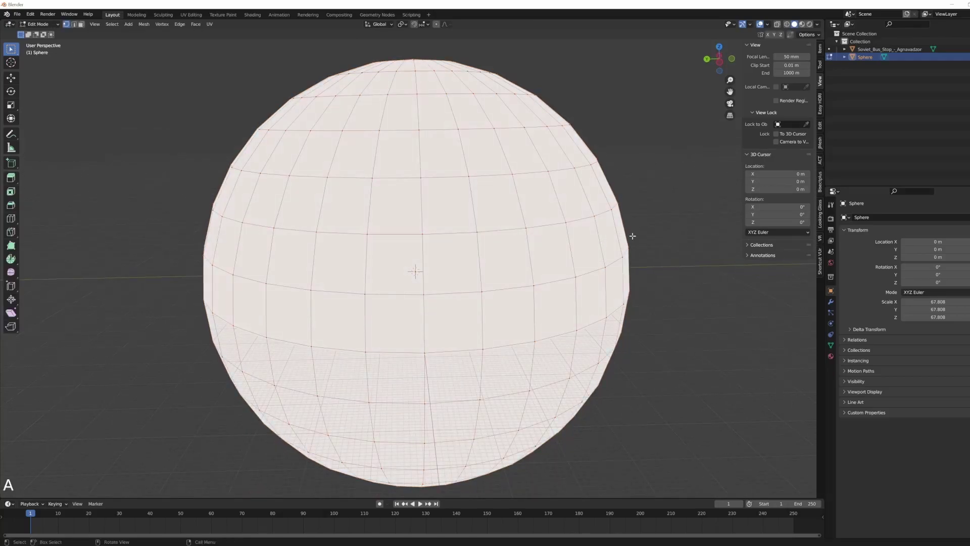
middle_click(796, 23)
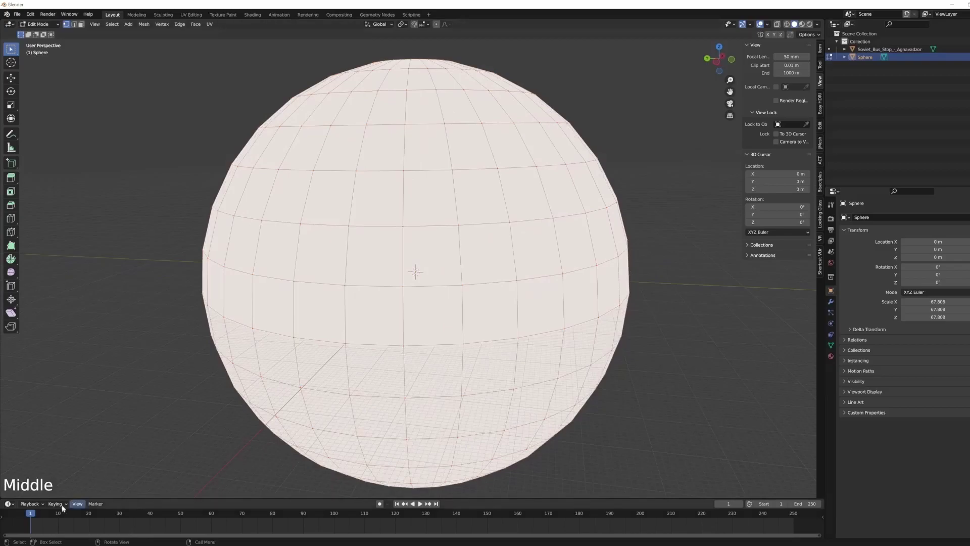
middle_click(795, 22)
left_click(795, 22)
key("Tab")
middle_click(795, 22)
middle_click(795, 23)
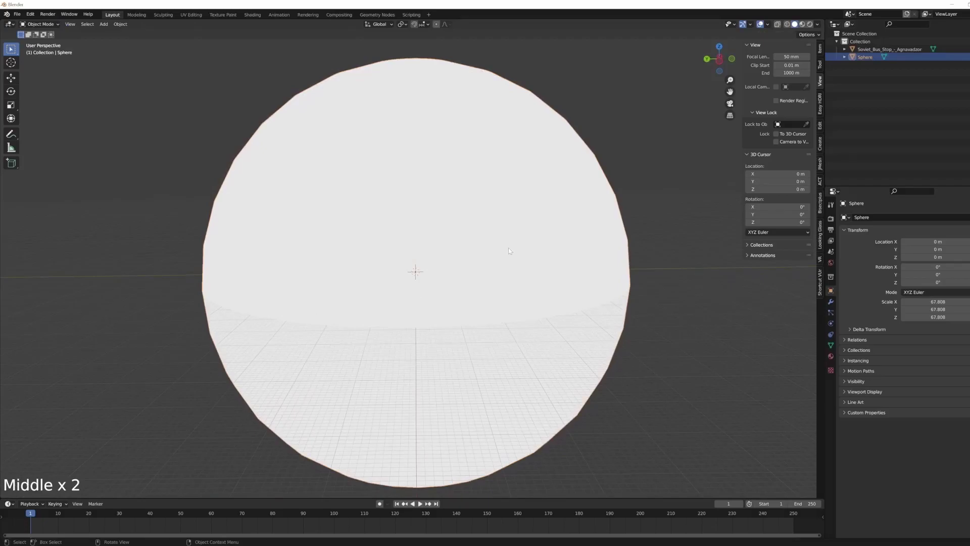
Flip all the sphere's normals inward via the command search so it faces the bus stop.
key("Tab")
key("a")
key("space")
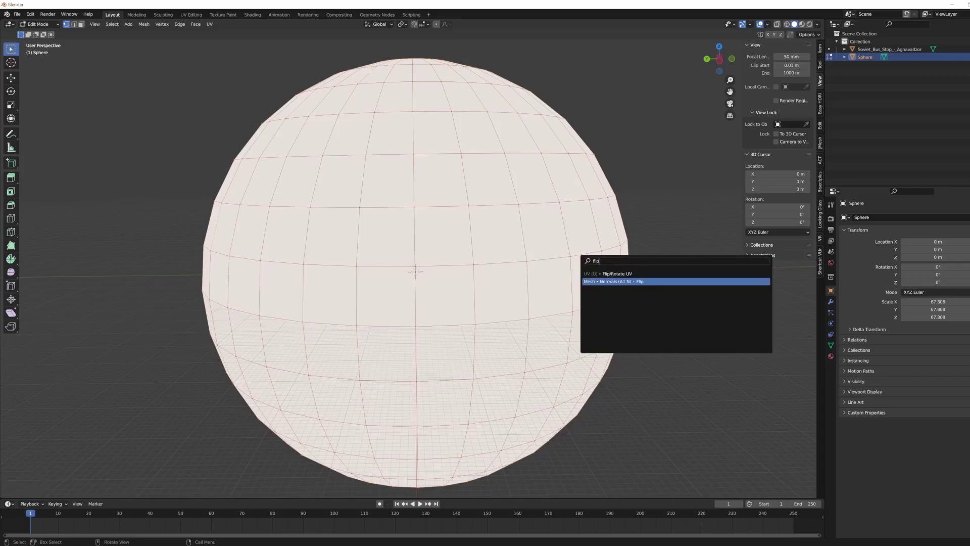
key("Tab")
middle_click(795, 22)
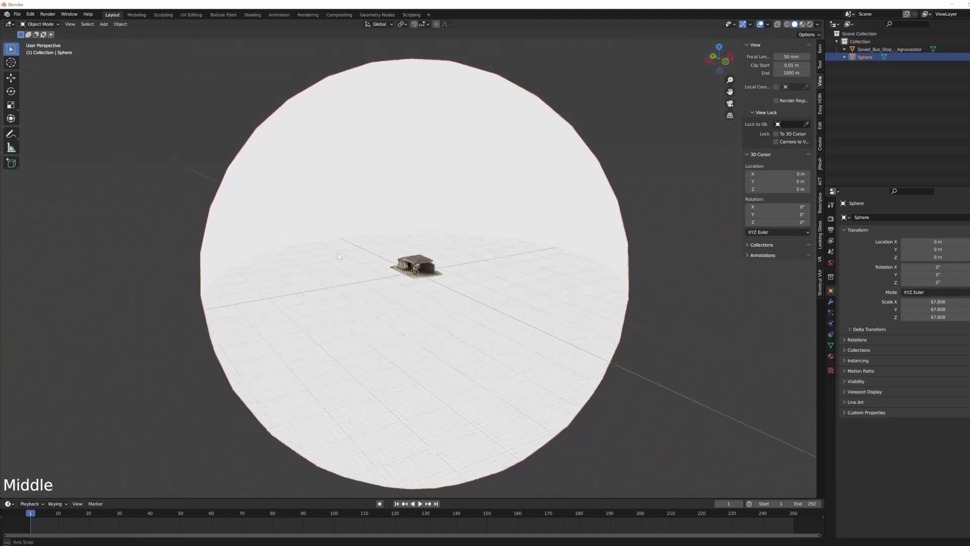
middle_click(799, 25)
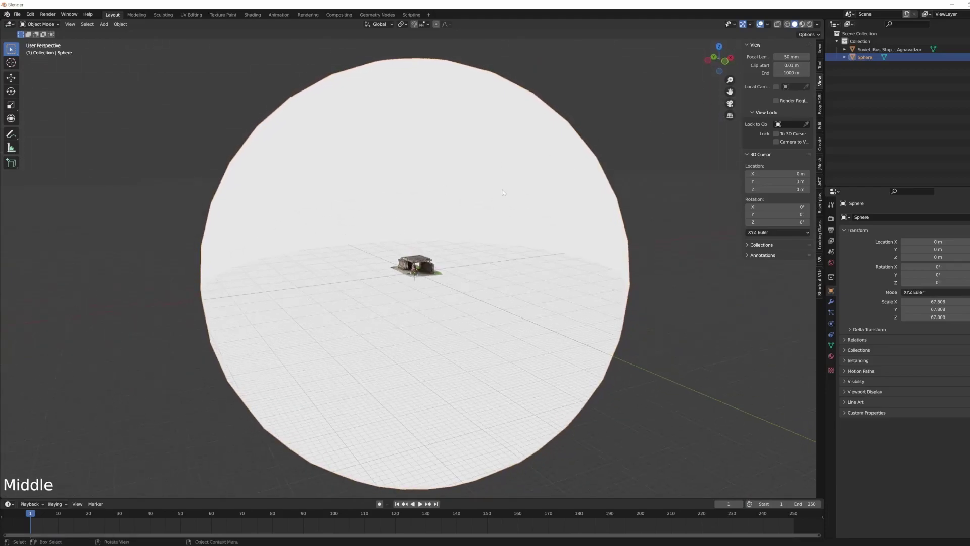
middle_click(795, 22)
Enable Backface Culling and bring up the Sphere's material properties.
left_click(821, 27)
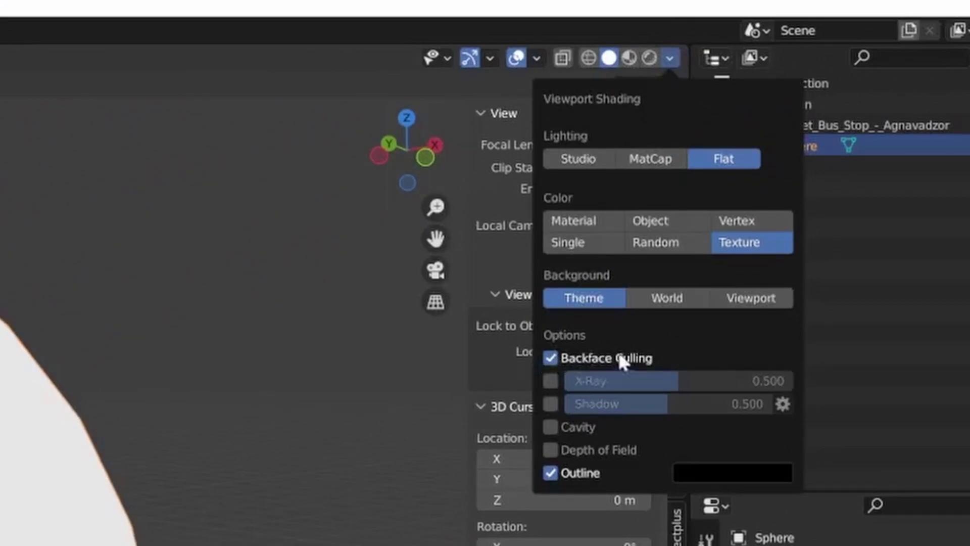
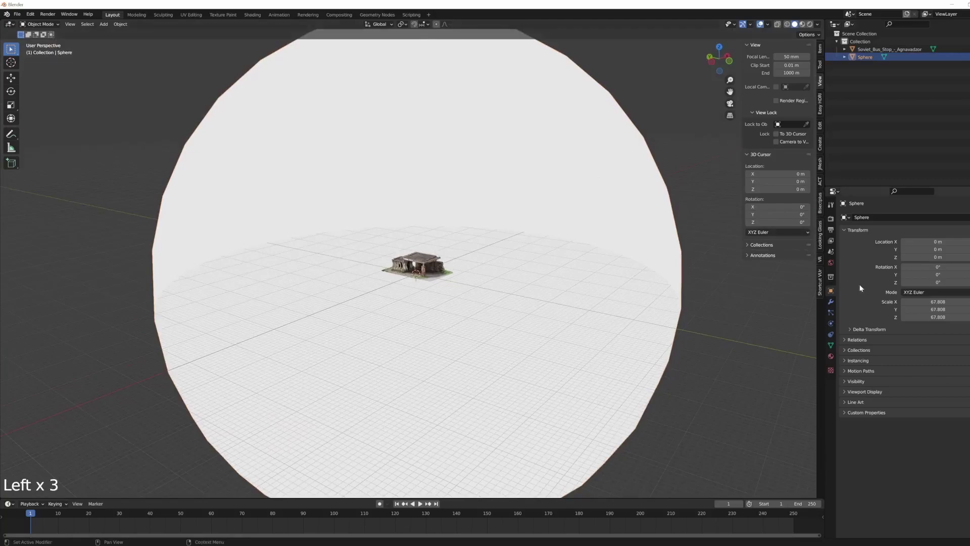
left_click(830, 362)
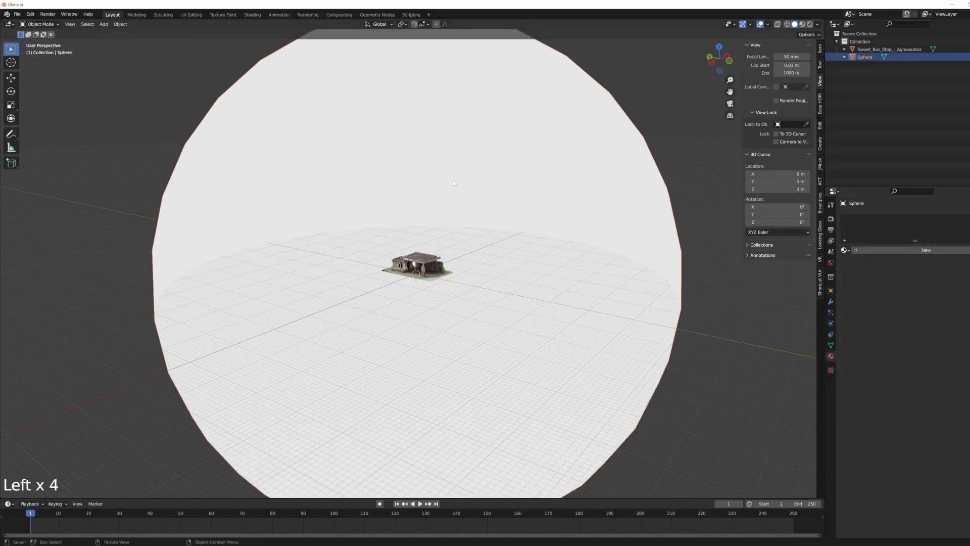
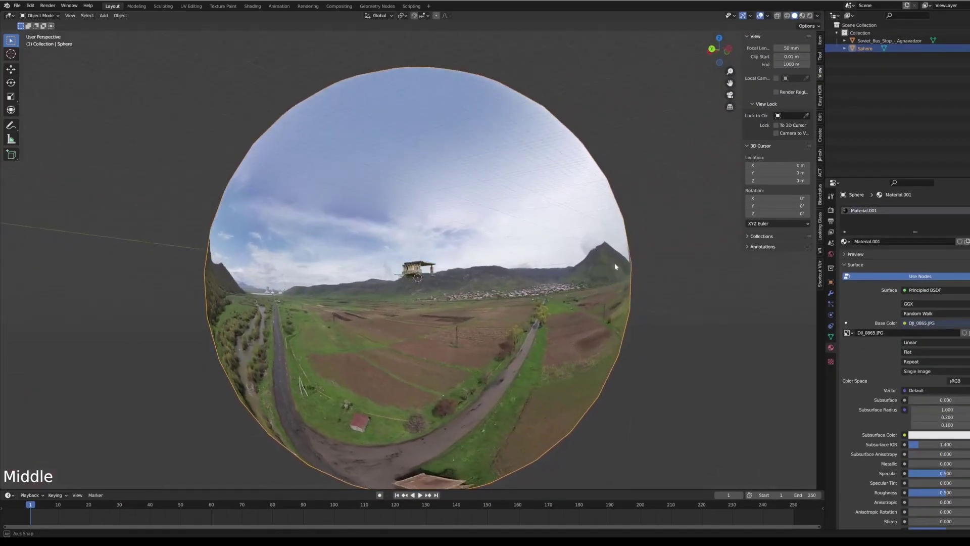
Orbit around the bus stop inside the 360 aerial photo sphere to check the surroundings.
scroll("up", 3)
middle_click(560, 291)
scroll("up", 3)
middle_click(424, 316)
scroll("up", 3)
middle_click(587, 343)
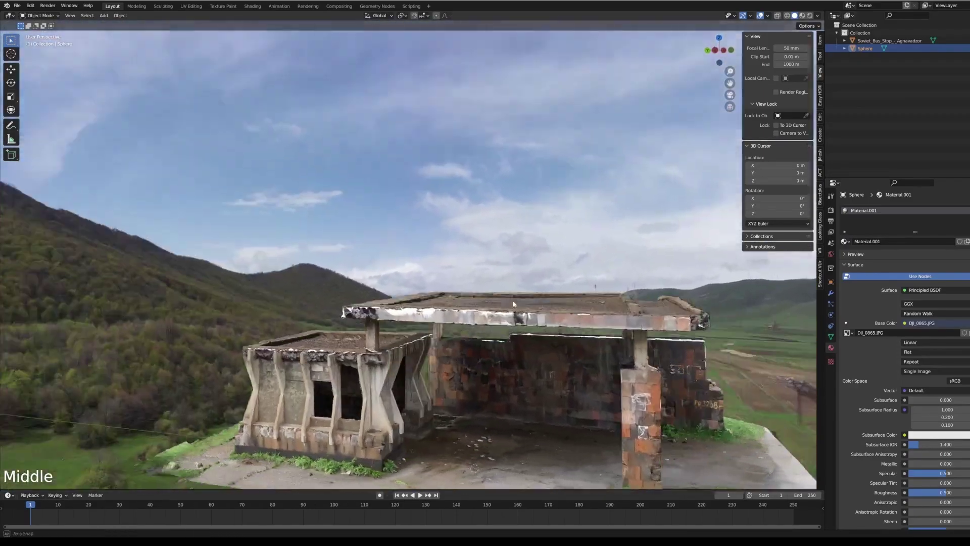
scroll("down", 3)
middle_click(385, 302)
scroll("up", 3)
middle_click(405, 244)
scroll("down", 3)
middle_click(476, 355)
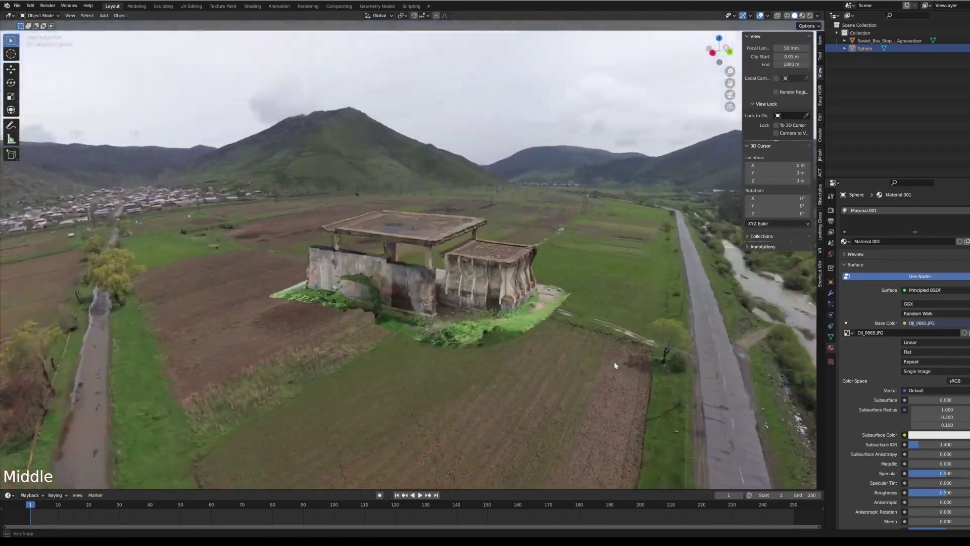
Look down on the bus stop and then view the photo sphere from outside.
scroll("up", 3)
middle_click(544, 343)
scroll("down", 3)
middle_click(509, 387)
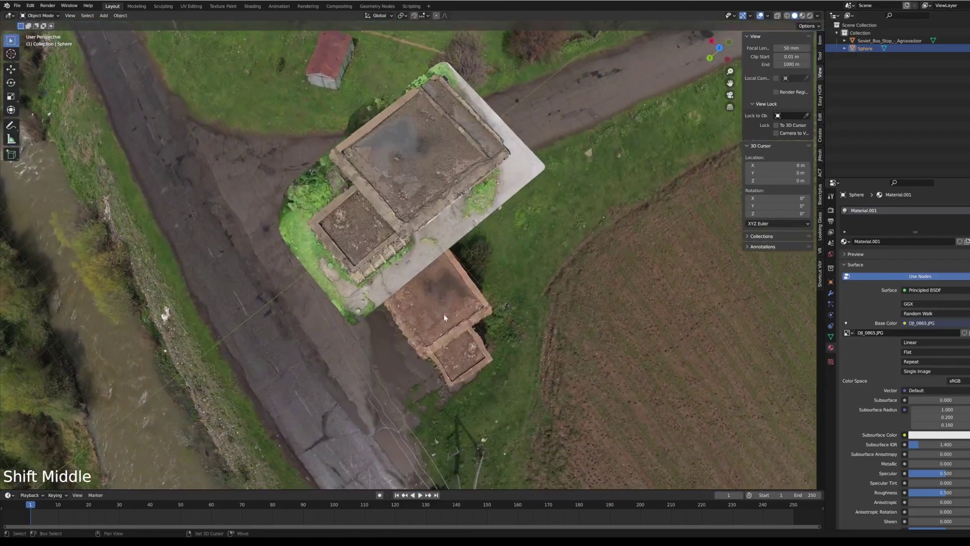
middle_click(459, 349)
scroll("up", 3)
middle_click(431, 296)
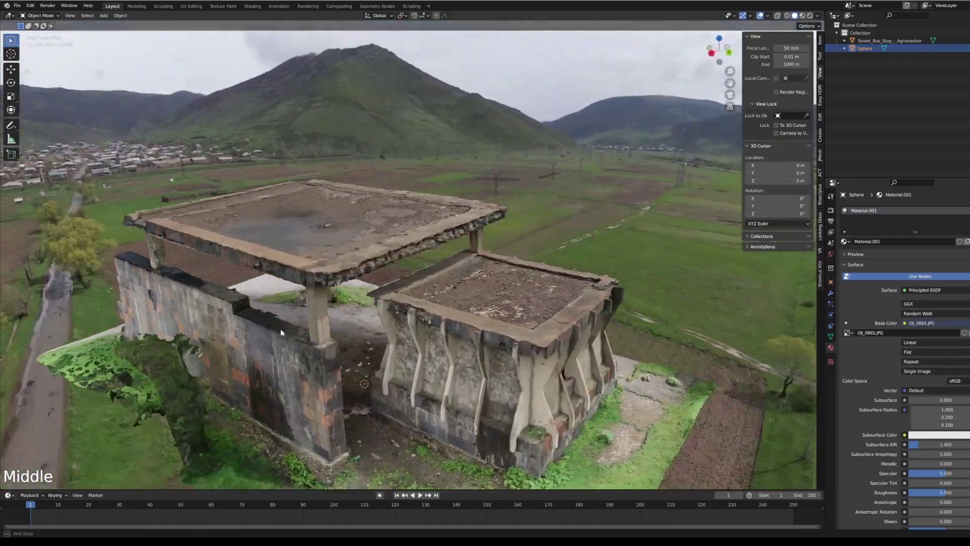
middle_click(509, 287)
scroll("down", 3)
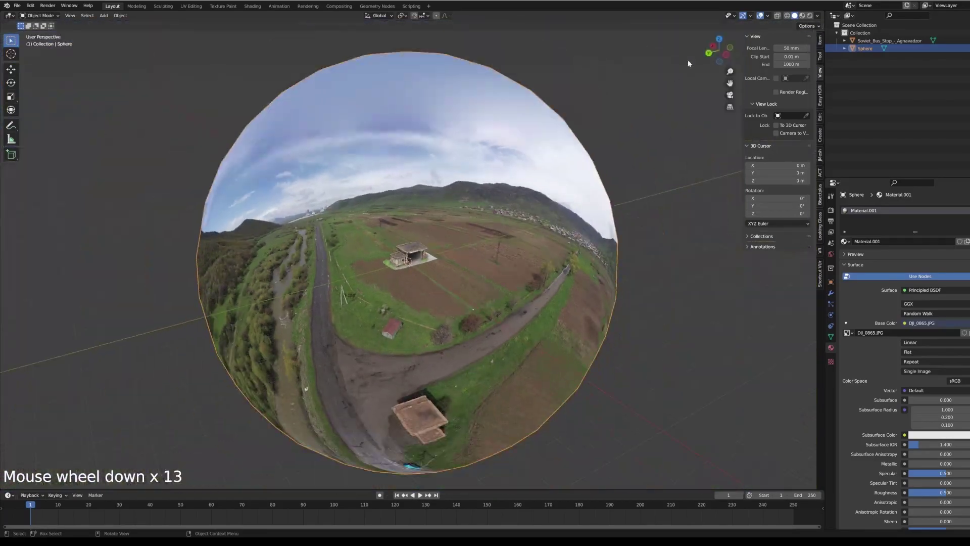
middle_click(474, 281)
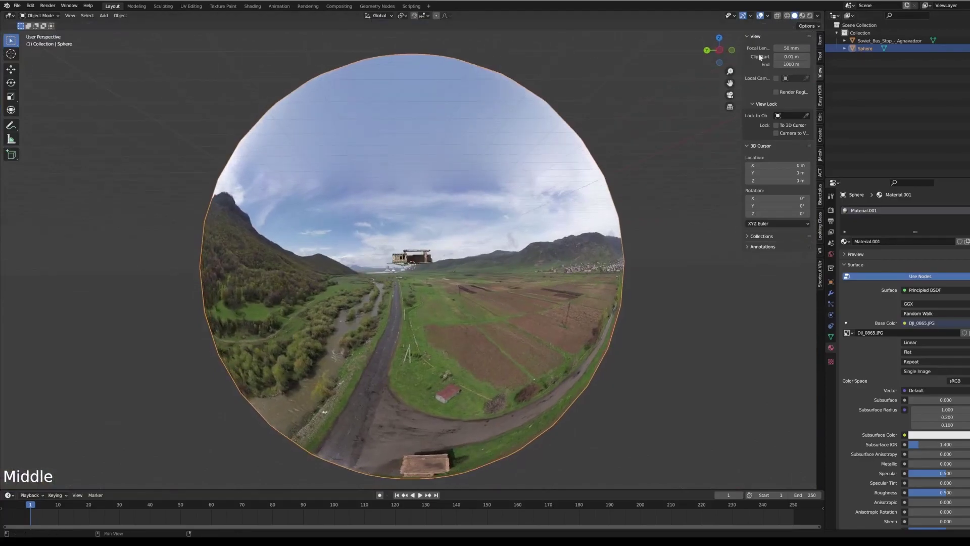
Grab the sphere's bottom vertex with proportional editing and pull it toward the horizon.
left_click(475, 237)
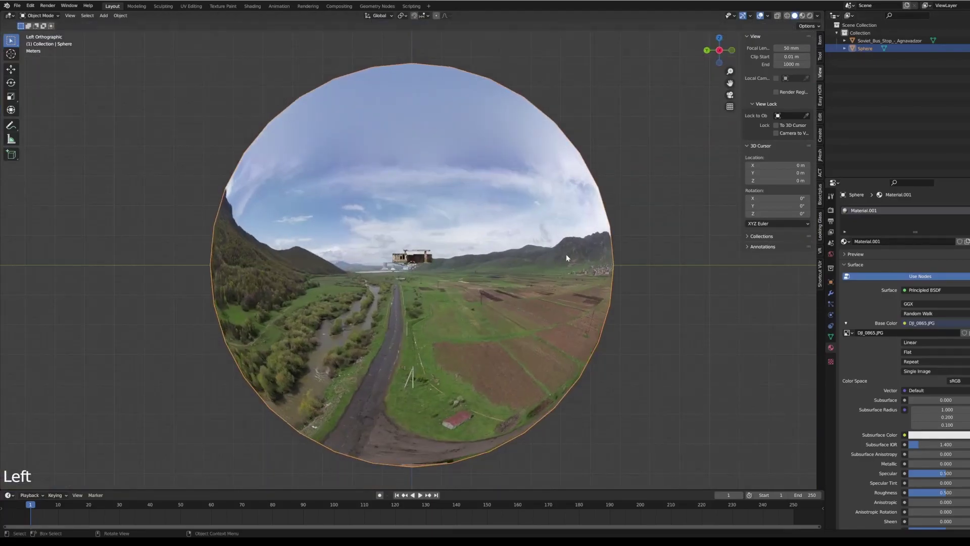
key("Tab")
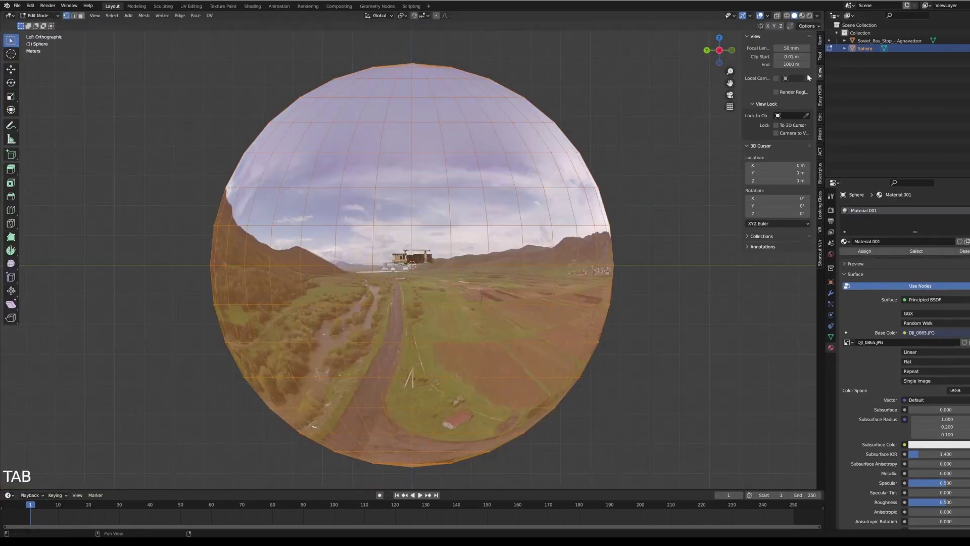
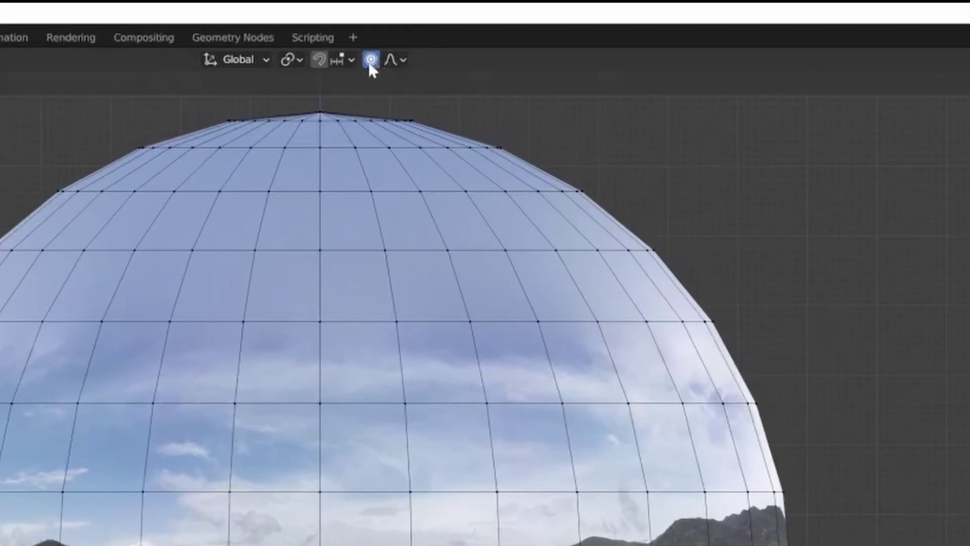
key("g")
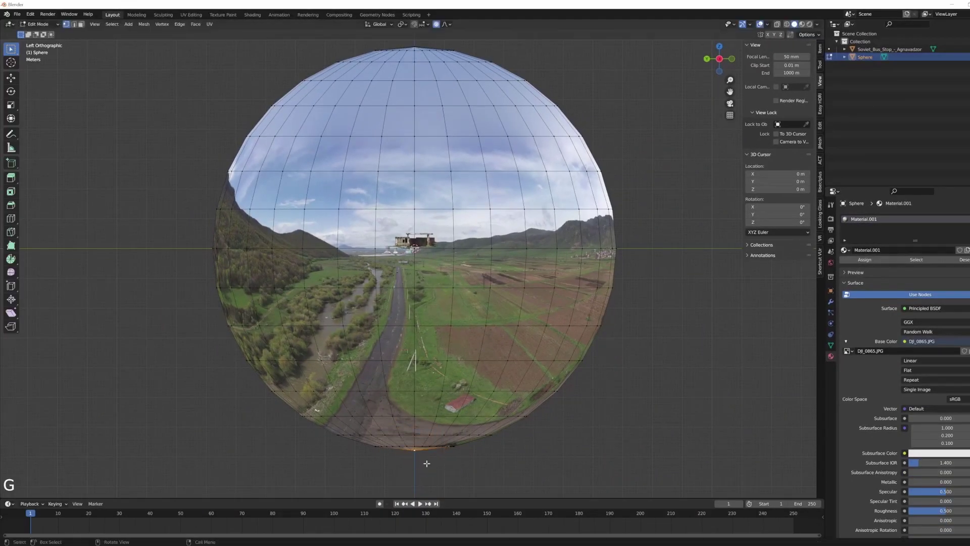
key("g")
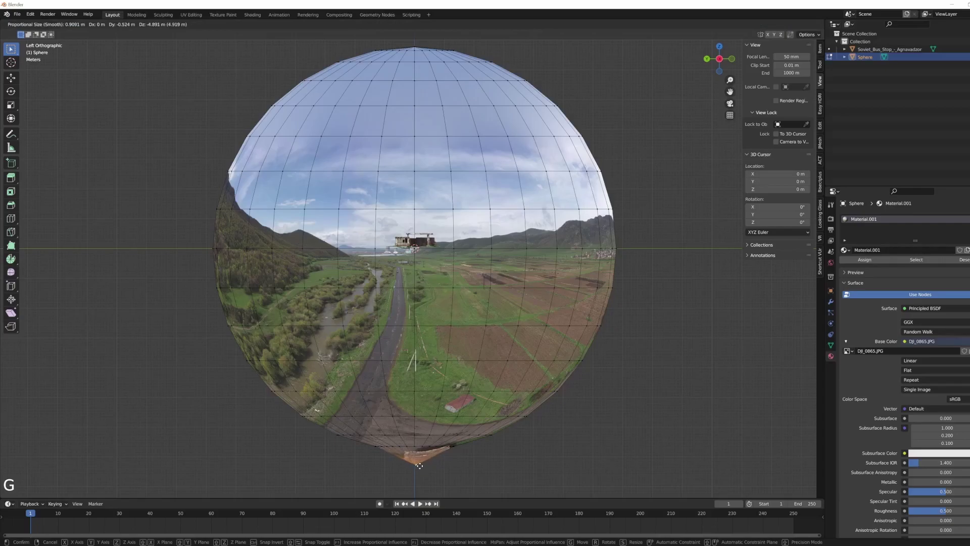
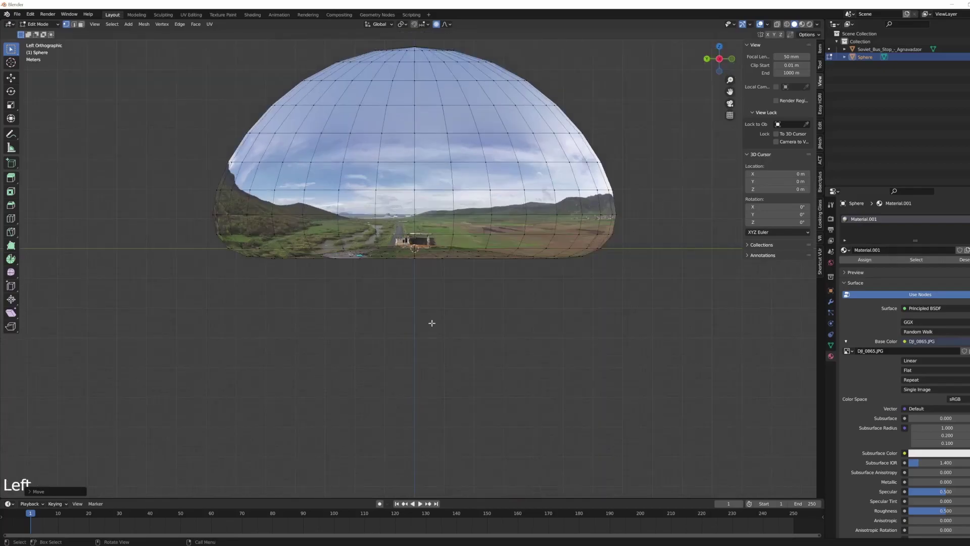
Try the command search for a selection command, then dismiss it.
key("ctrl+KP_Add")
key("ctrl+KP_Add")
key("ctrl+KP_Add")
key("ctrl+KP_Add")
key("space")
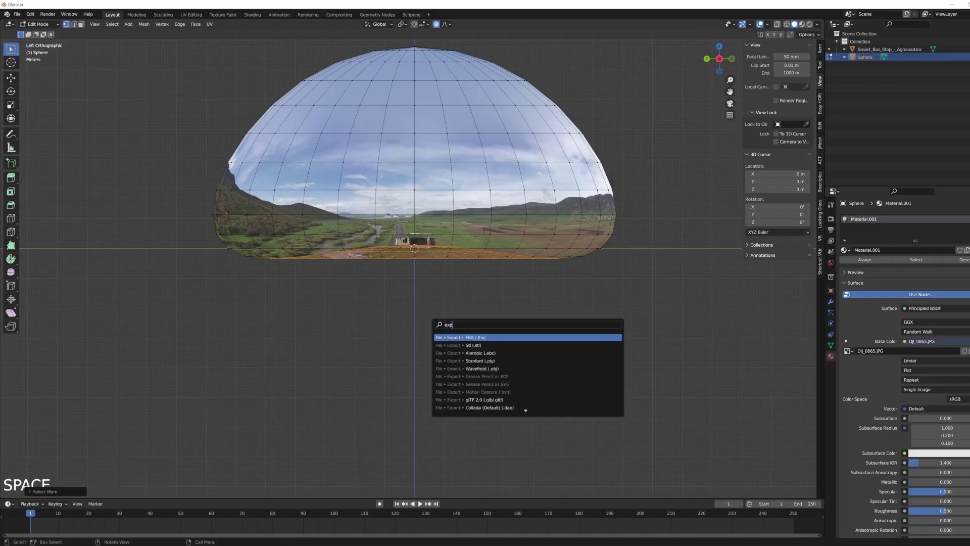
key("BackSpace")
key("BackSpace")
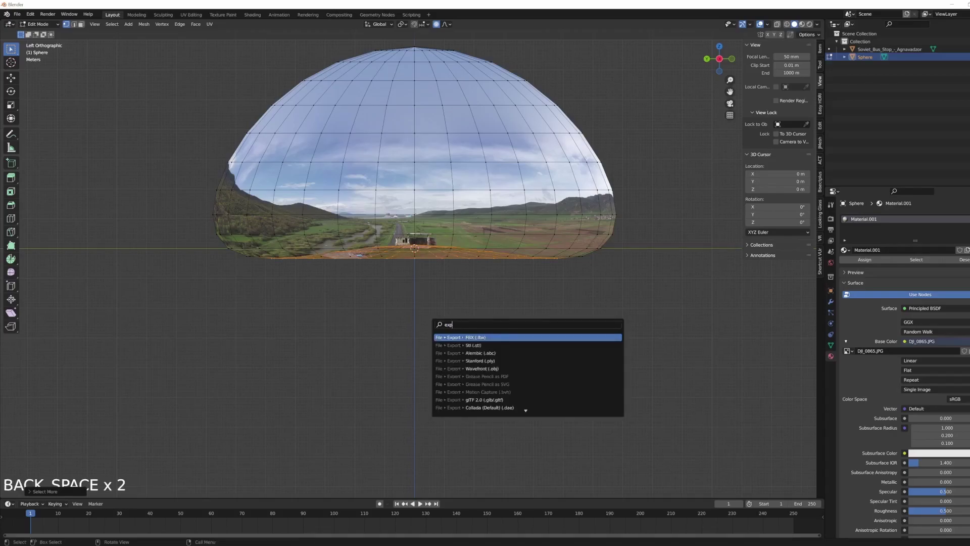
Select the ground vertices along the dome's bottom, grow the selection and start scaling them.
left_click(119, 26)
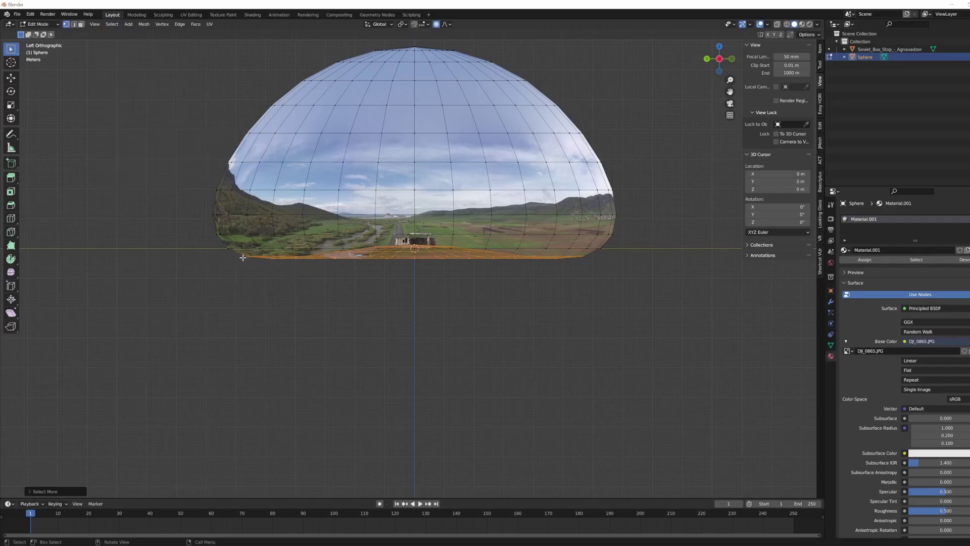
key("ctrl+KP_Add")
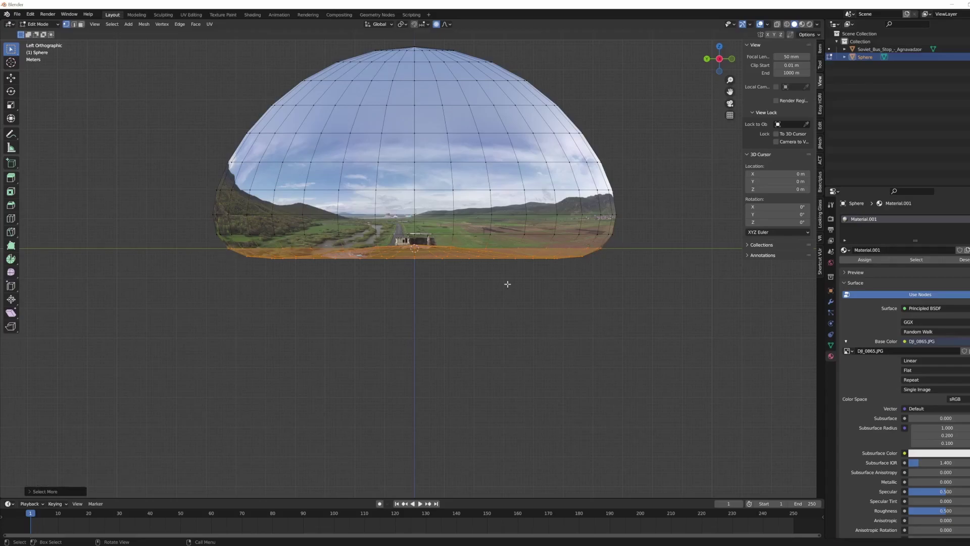
key("s")
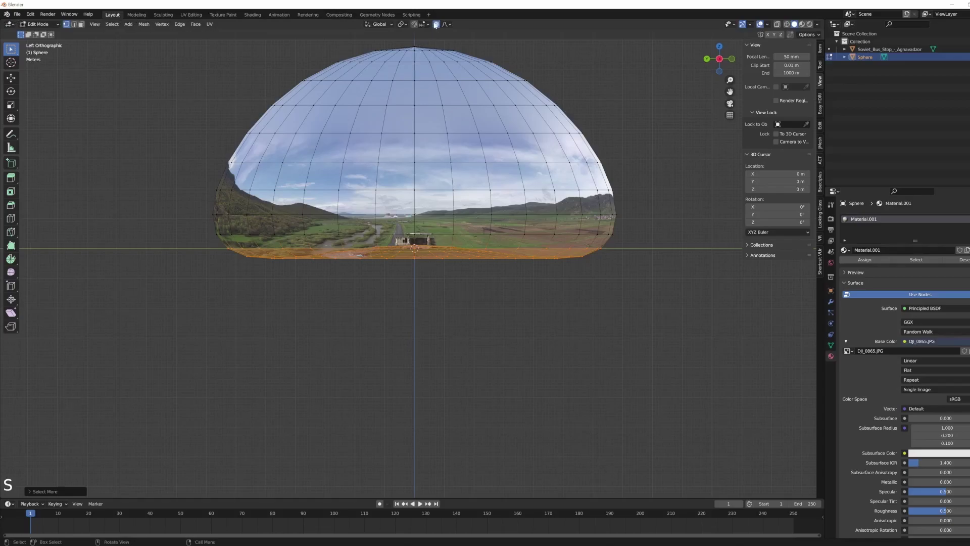
left_click(438, 27)
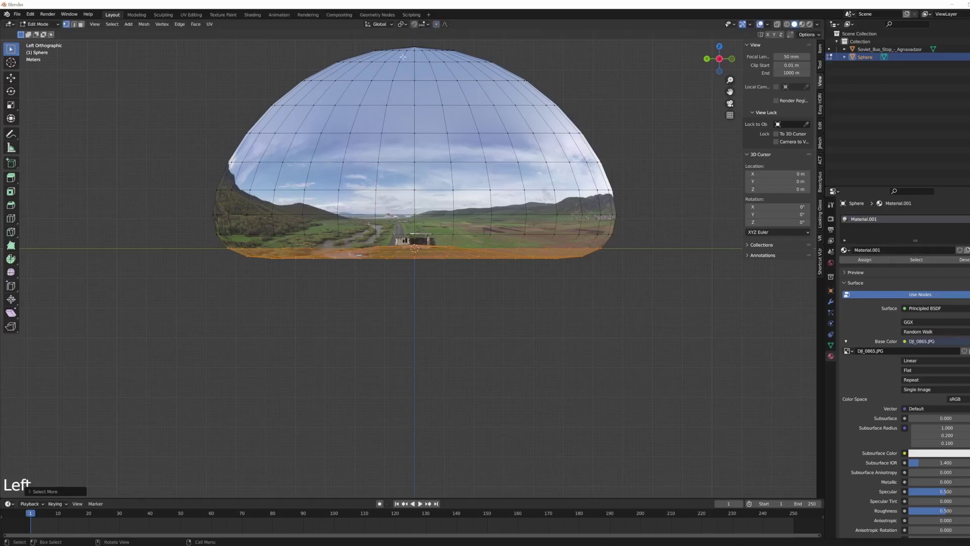
key("s")
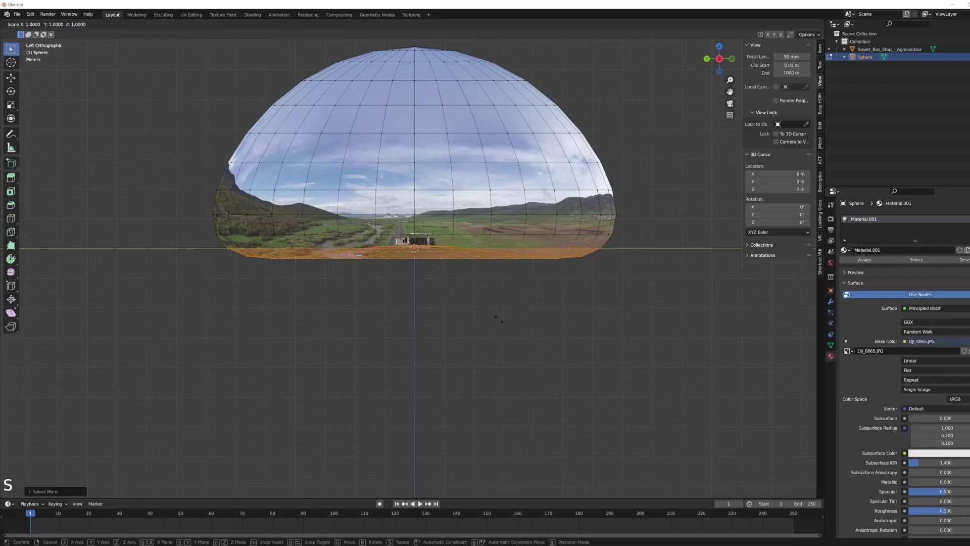
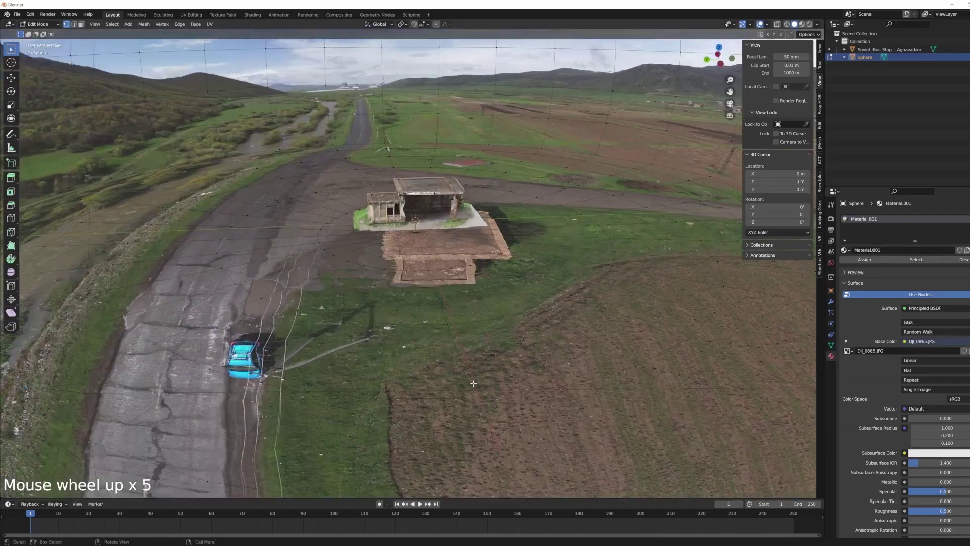
Leave Edit Mode with the dome's base flattened under the bus stop.
key("Tab")
Select the photo sphere and look down on the model from above.
middle_click(439, 311)
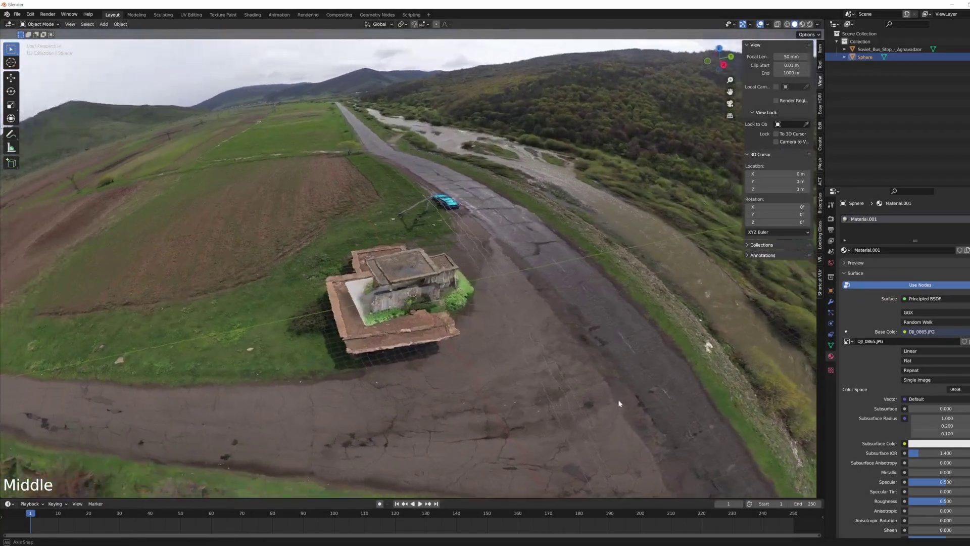
middle_click(520, 360)
middle_click(418, 302)
middle_click(298, 326)
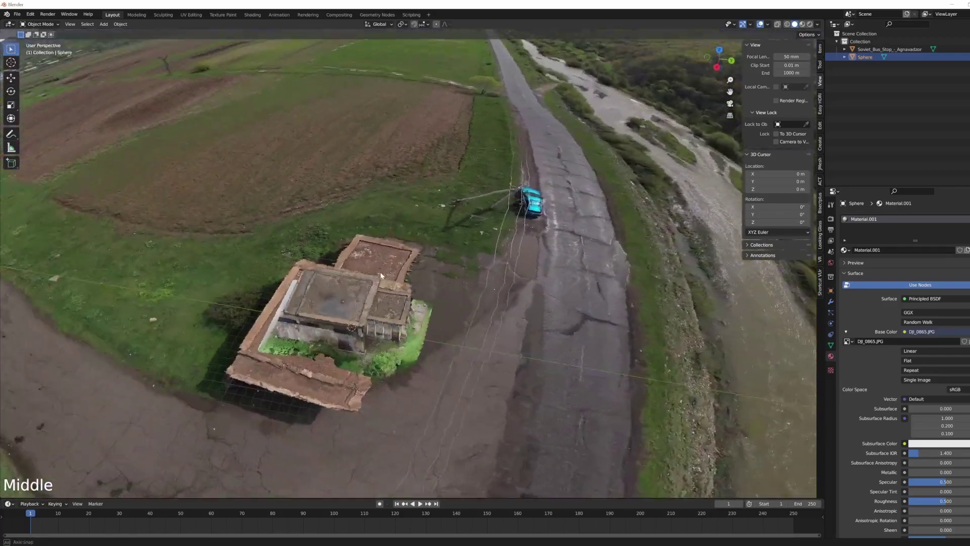
scroll("up", 3)
middle_click(323, 302)
scroll("down", 3)
middle_click(407, 325)
left_click(721, 55)
scroll("up", 3)
middle_click(431, 341)
scroll("down", 3)
left_click(633, 283)
Rotate the sphere about Z, shrink it and move it so its ground photo sits under the bus stop.
key("r")
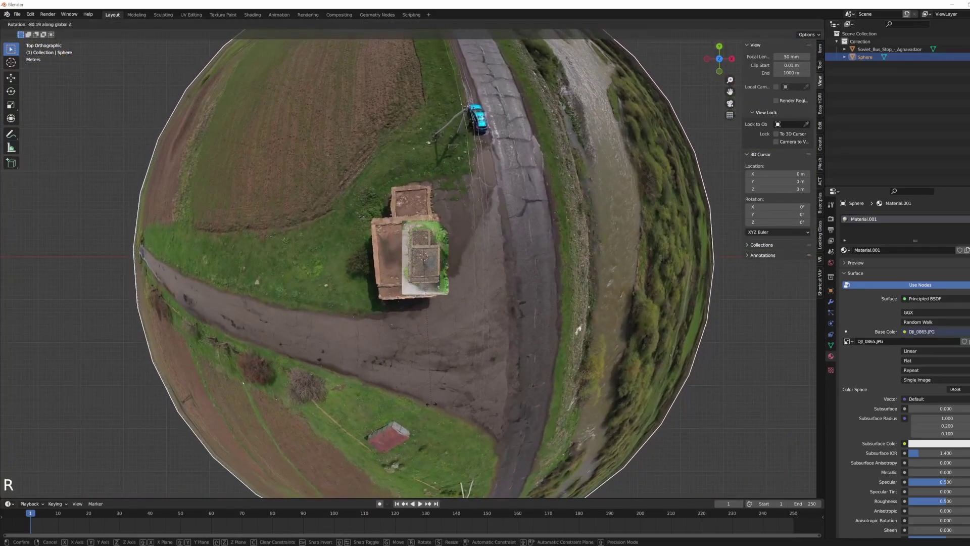
scroll("up", 3)
middle_click(542, 367)
key("s")
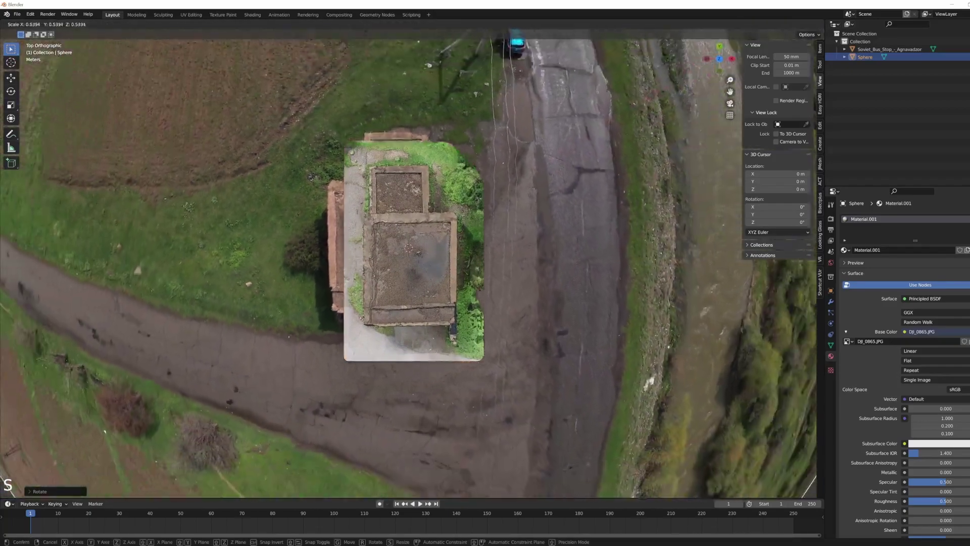
key("g")
key("alt+z")
scroll("up", 3)
key("g")
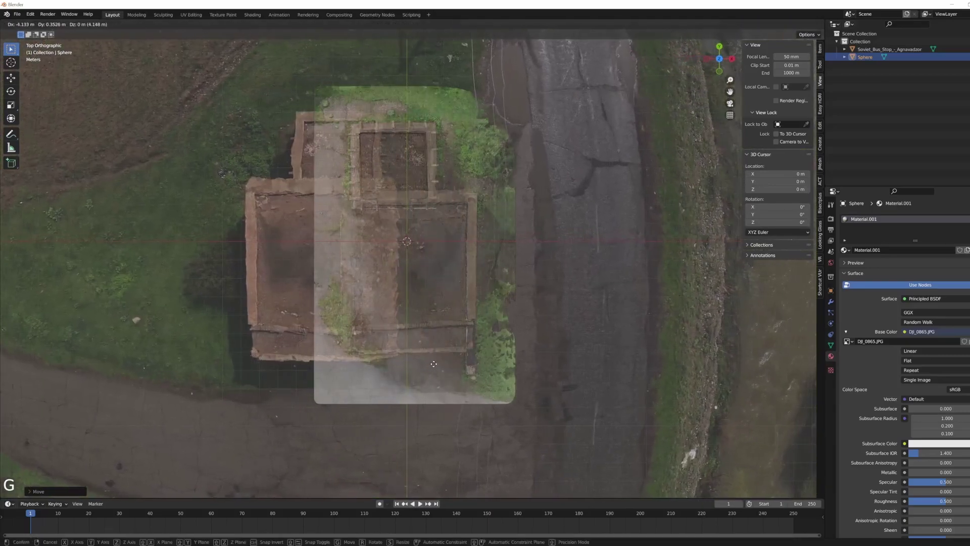
scroll("down", 3)
middle_click(435, 415)
key("alt+z")
middle_click(448, 400)
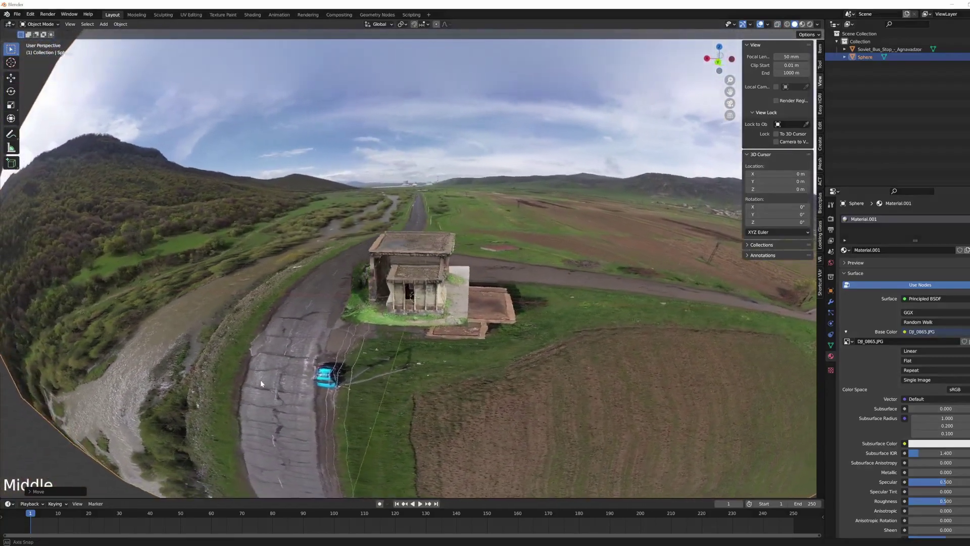
Check the overlap from several sides, then start moving the photo sphere over the model from above.
scroll("up", 3)
middle_click(336, 349)
middle_click(310, 362)
middle_click(522, 258)
middle_click(334, 185)
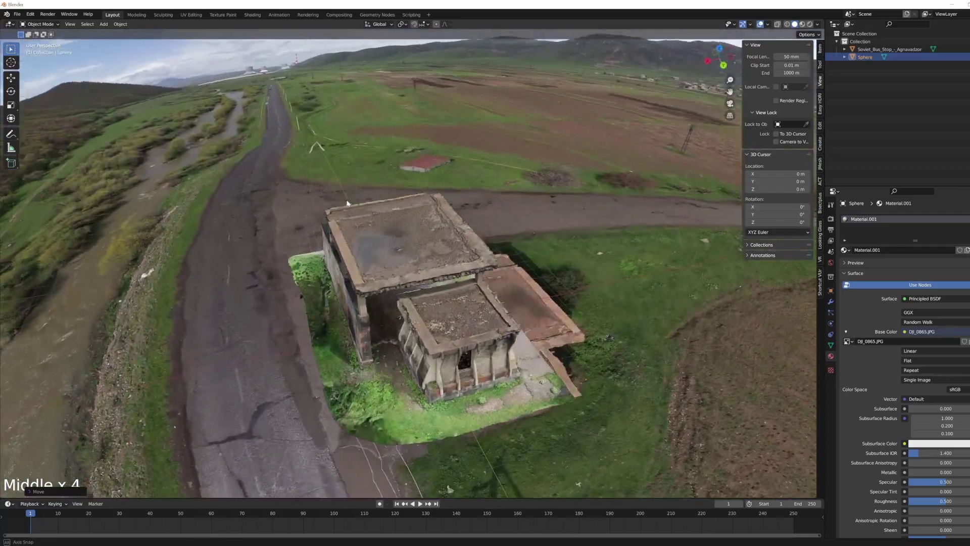
scroll("down", 3)
middle_click(406, 278)
key("alt+z")
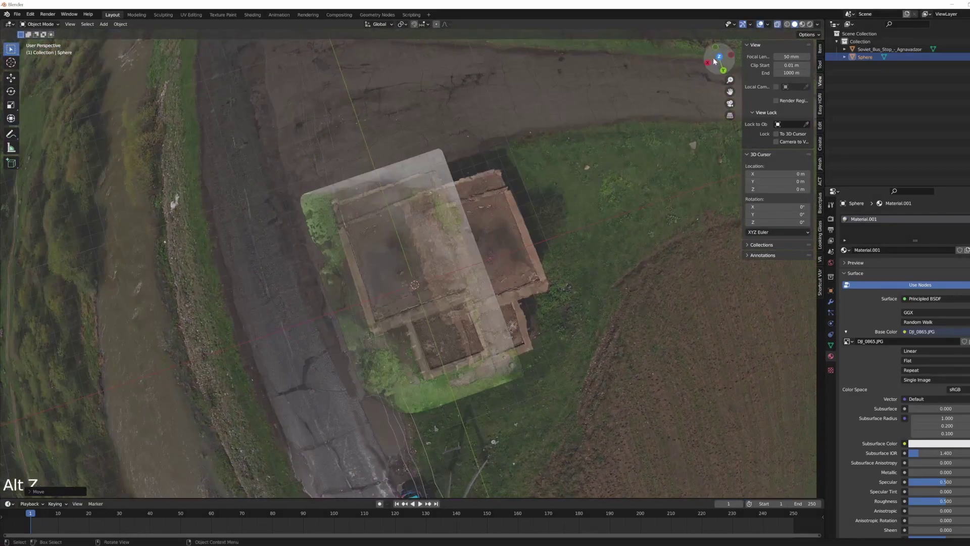
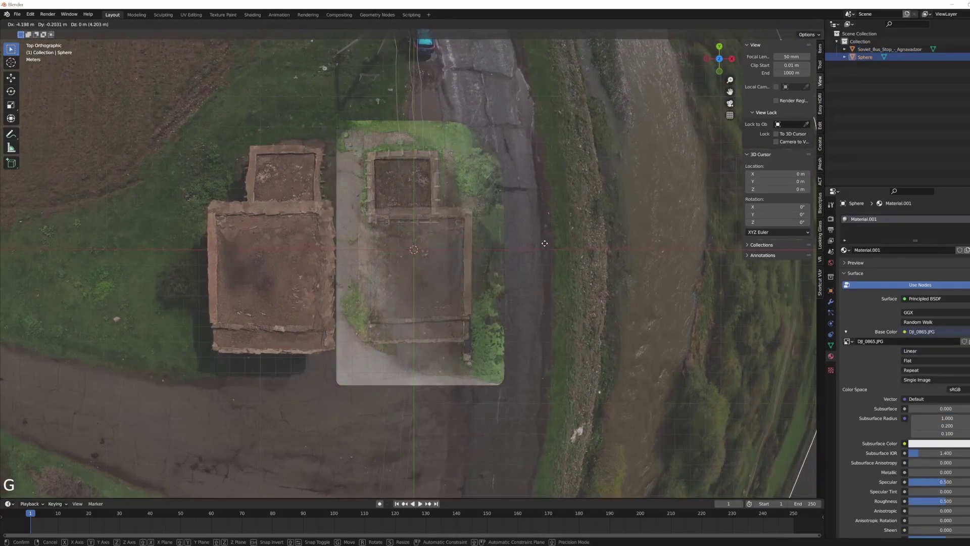
Mirror the photo sphere across the X axis so the photographed bus stop faces the right way.
scroll("down", 3)
key("s")
key("s")
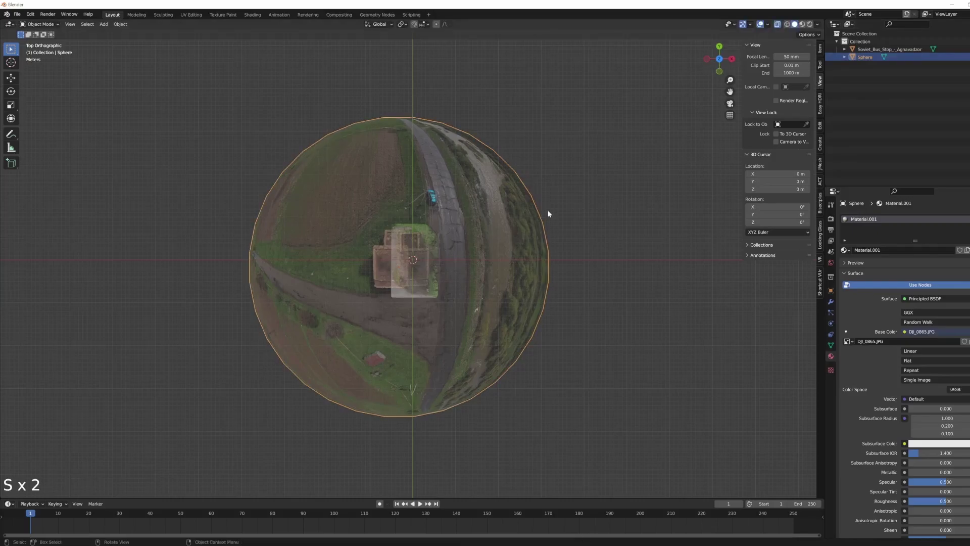
key("s")
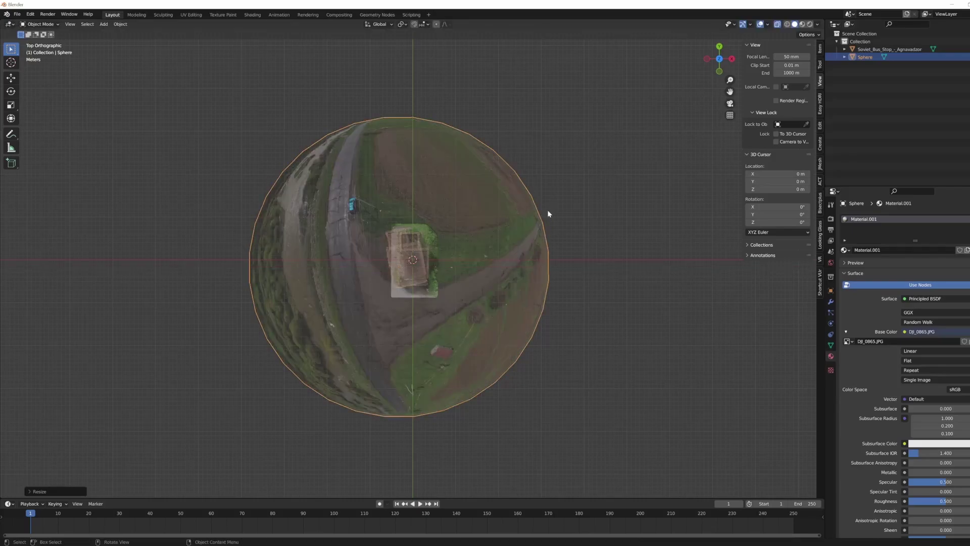
scroll("up", 3)
scroll("down", 3)
key("e")
key("z")
Rotate the sphere about Z, then move and scale it so the photographed bus stop matches the scan.
left_click(638, 124)
left_click(626, 192)
key("r")
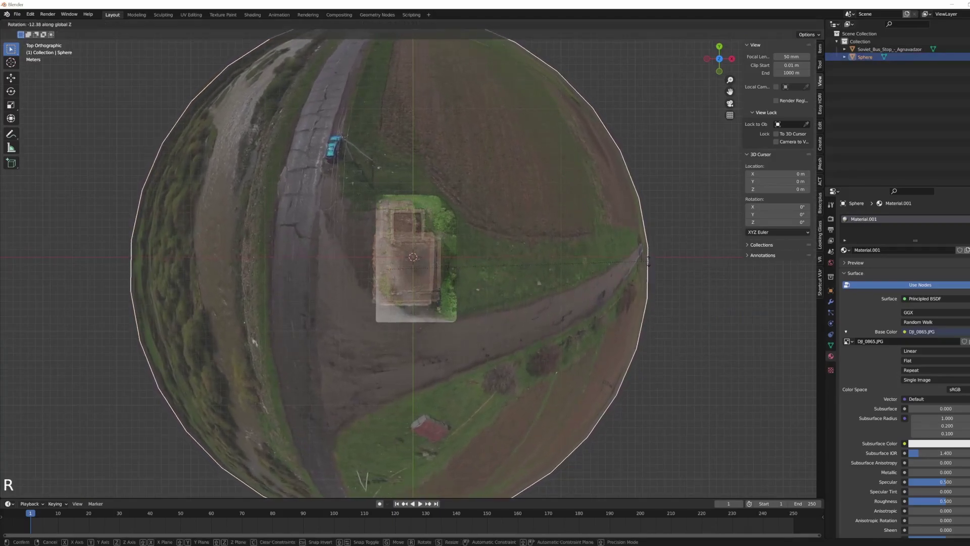
scroll("up", 3)
key("g")
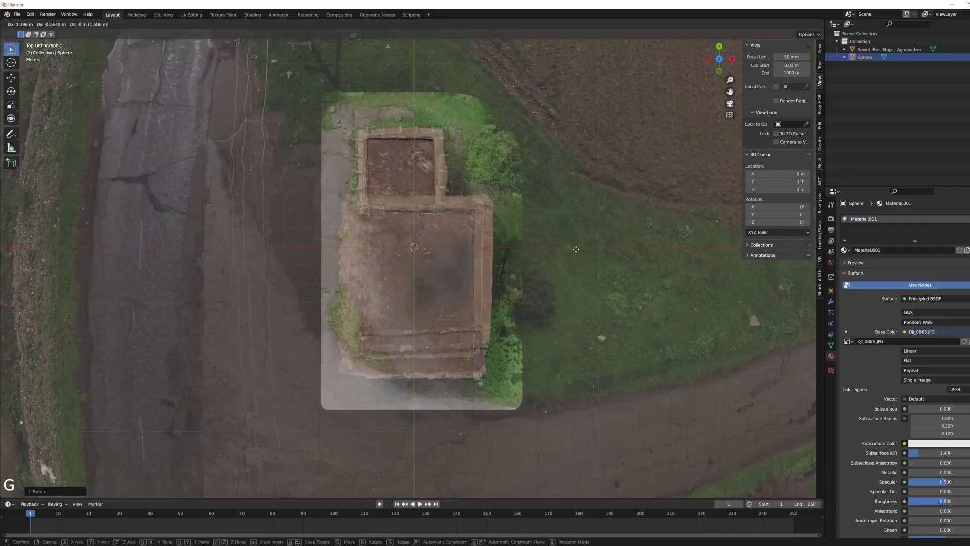
key("s")
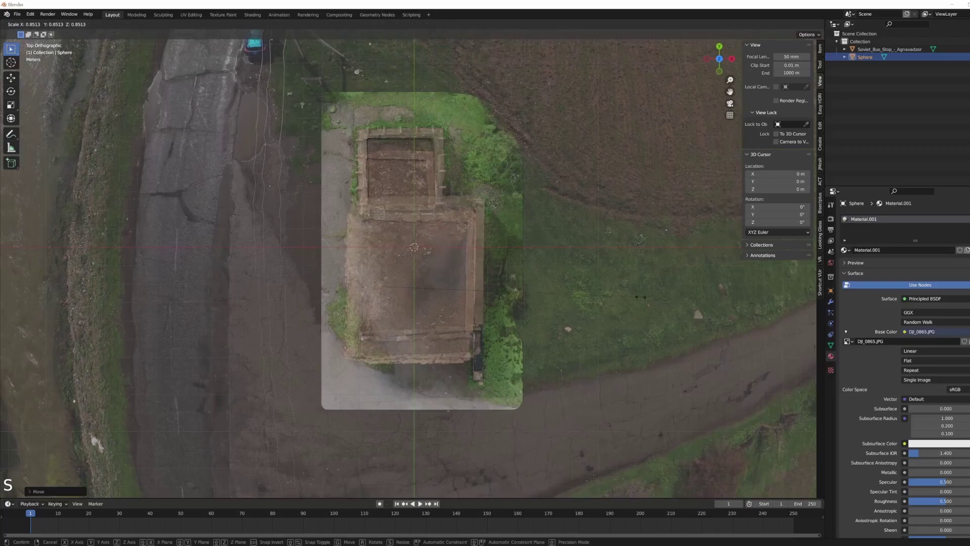
key("g")
Orbit around the bus stop in perspective to check the sphere lines up beneath the scan.
middle_click(548, 330)
key("alt+z")
middle_click(489, 308)
middle_click(411, 342)
middle_click(409, 234)
middle_click(417, 249)
middle_click(457, 260)
middle_click(731, 78)
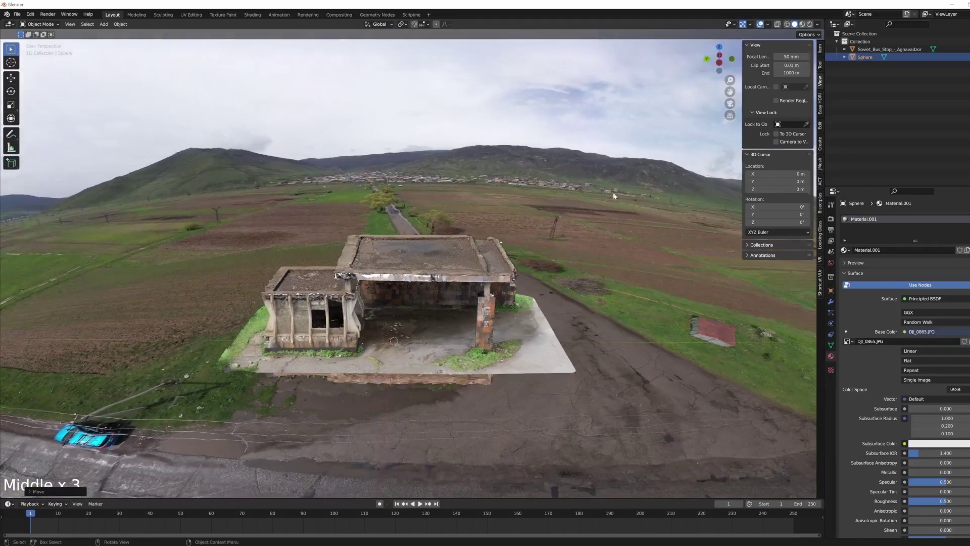
Select the photo sphere and look straight down to line its bus stop footprint under the model.
middle_click(440, 444)
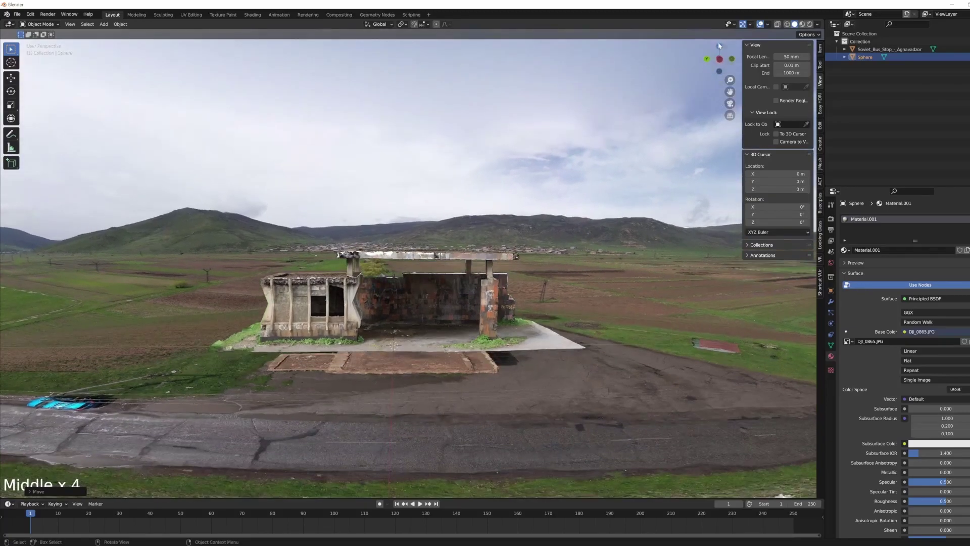
left_click(731, 77)
key("alt+z")
left_click(481, 271)
left_click(581, 215)
Nudge the sphere sideways in small moves until the photographed footprint sits under the model.
key("g")
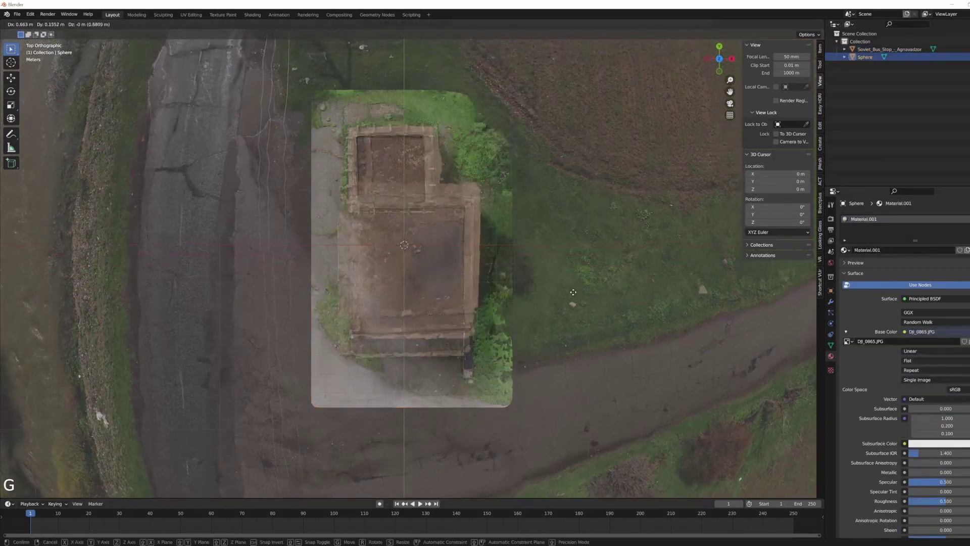
key("s")
key("g")
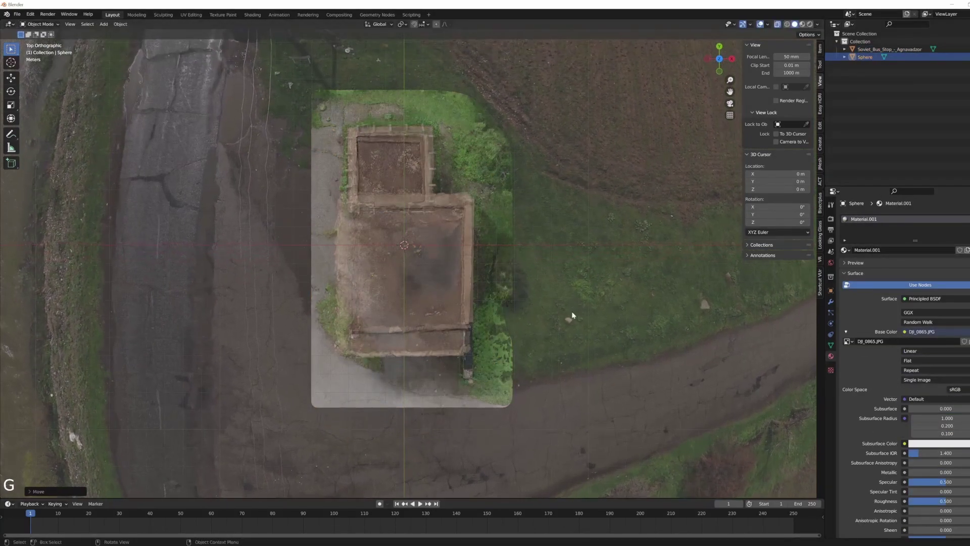
key("s")
key("g")
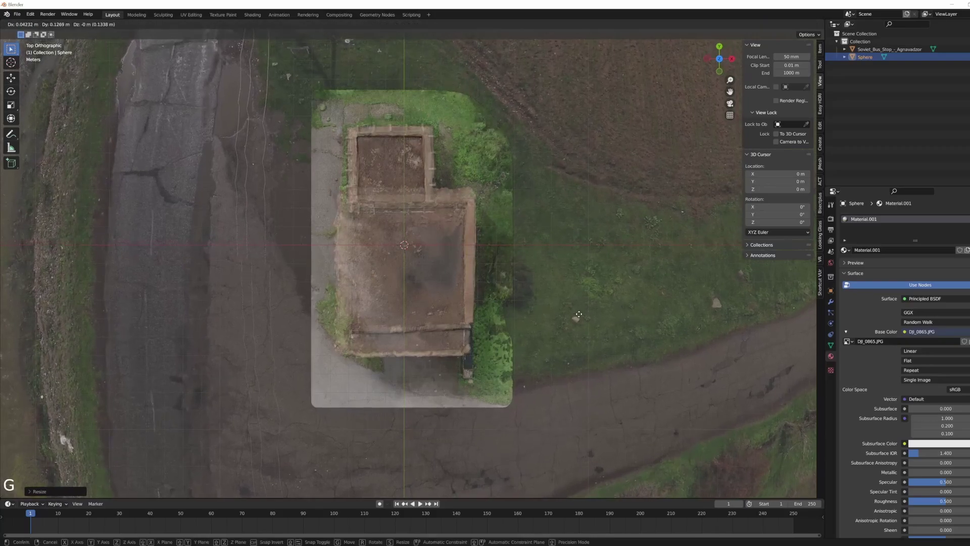
middle_click(395, 397)
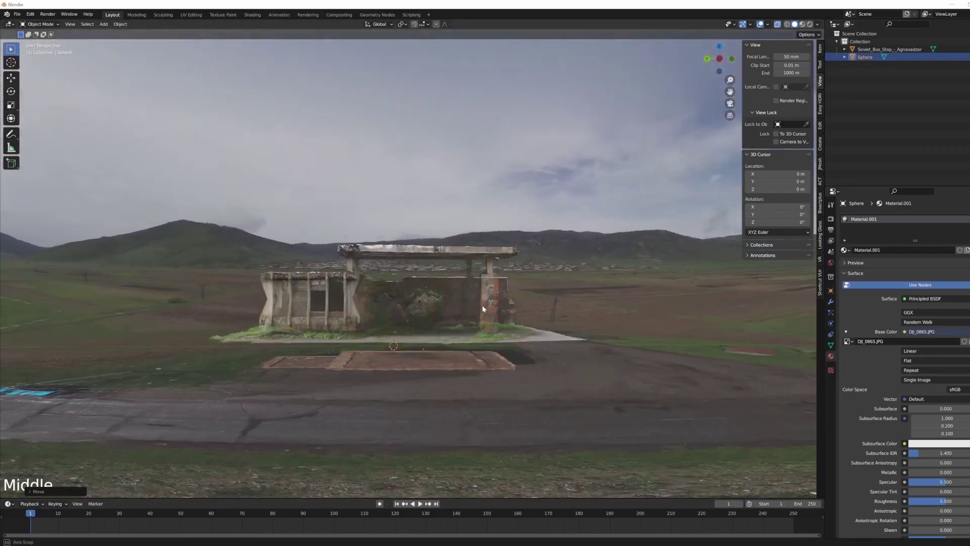
key("Tab")
key("Tab")
key("alt+z")
middle_click(393, 364)
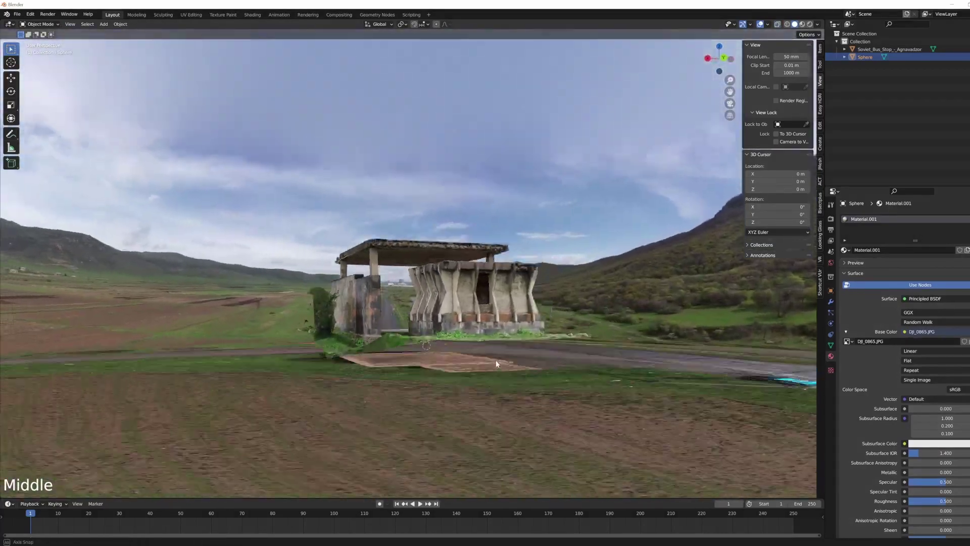
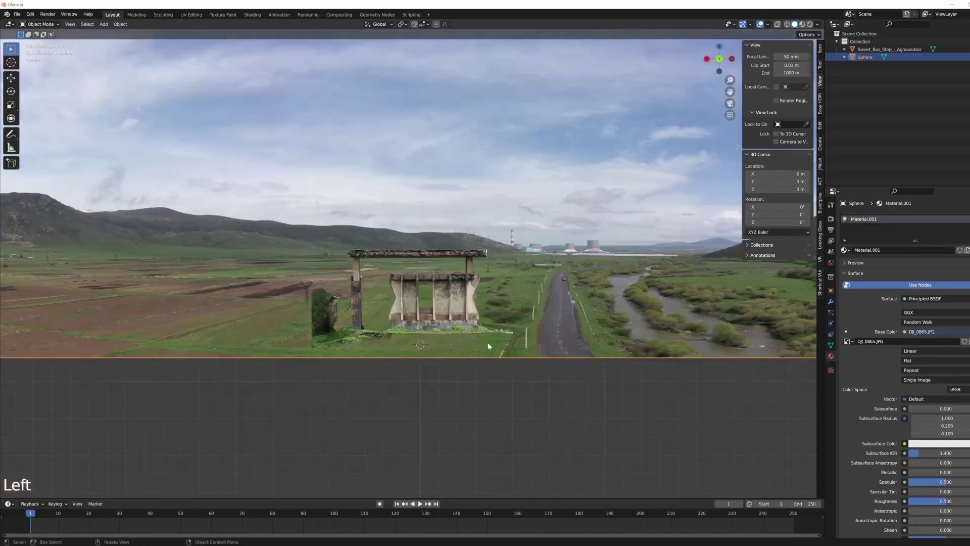
Raise the sphere vertically so its ground level meets the bus stop model's base, checking from around.
key("g")
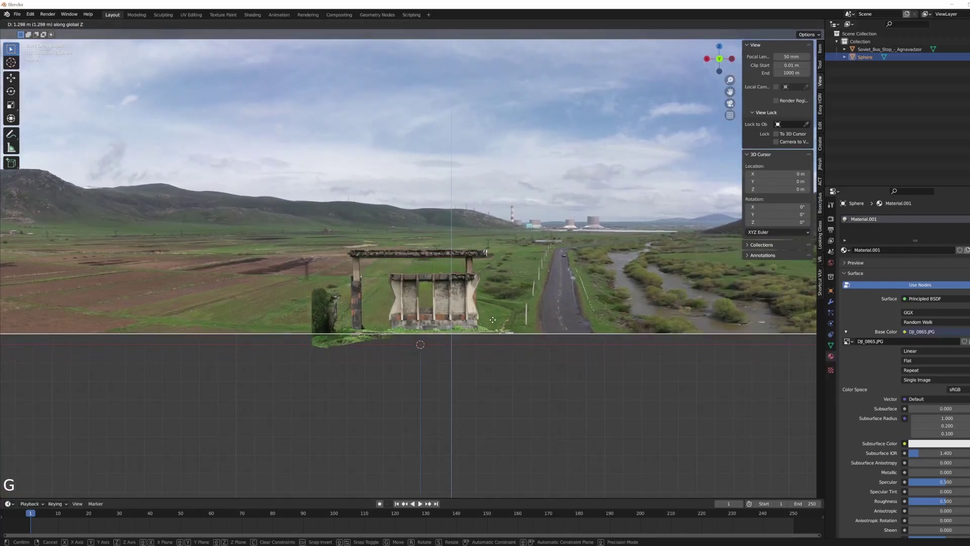
middle_click(444, 341)
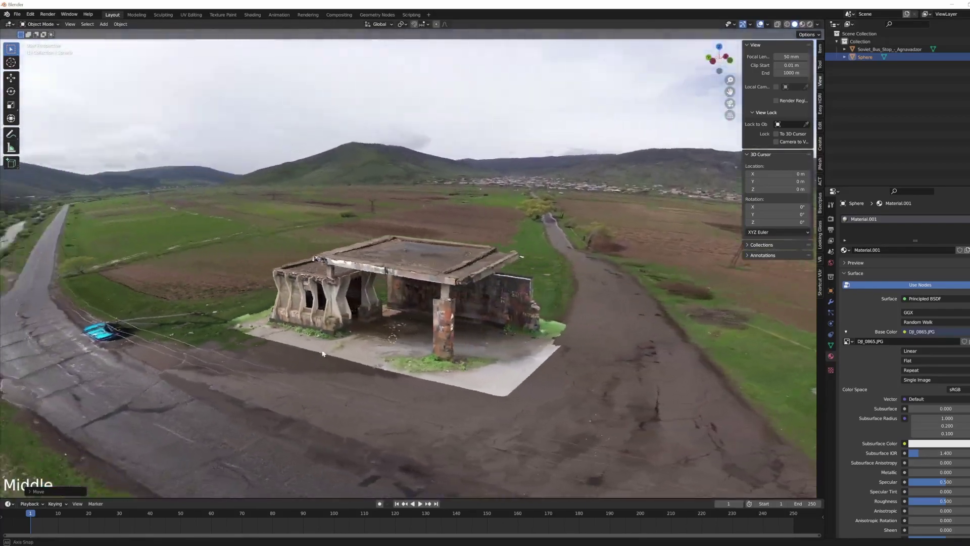
scroll("up", 3)
middle_click(490, 337)
middle_click(765, 404)
middle_click(677, 395)
scroll("down", 3)
key("alt+z")
middle_click(528, 393)
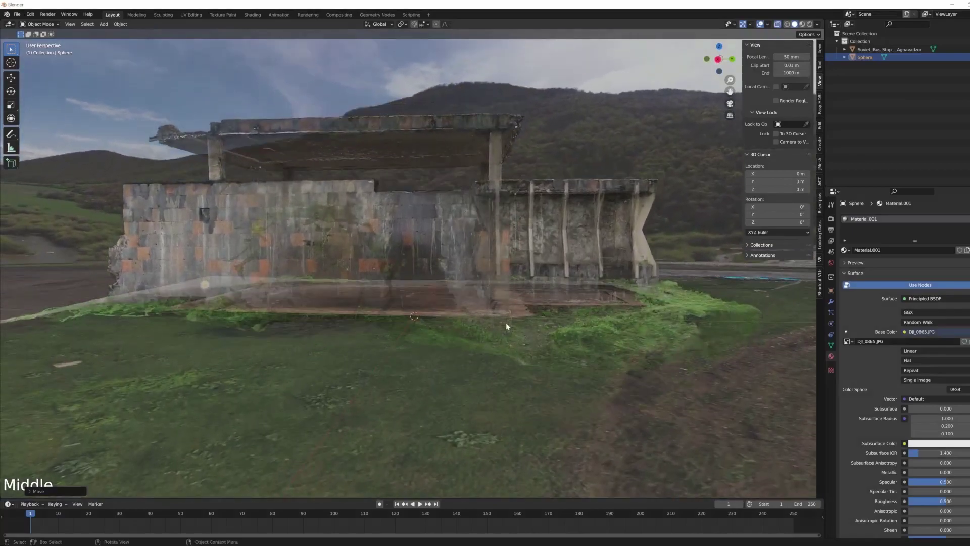
Enter mesh editing on the sphere and view its ground around the bus stop from above.
key("alt+z")
middle_click(565, 323)
scroll("down", 3)
middle_click(434, 365)
left_click(614, 382)
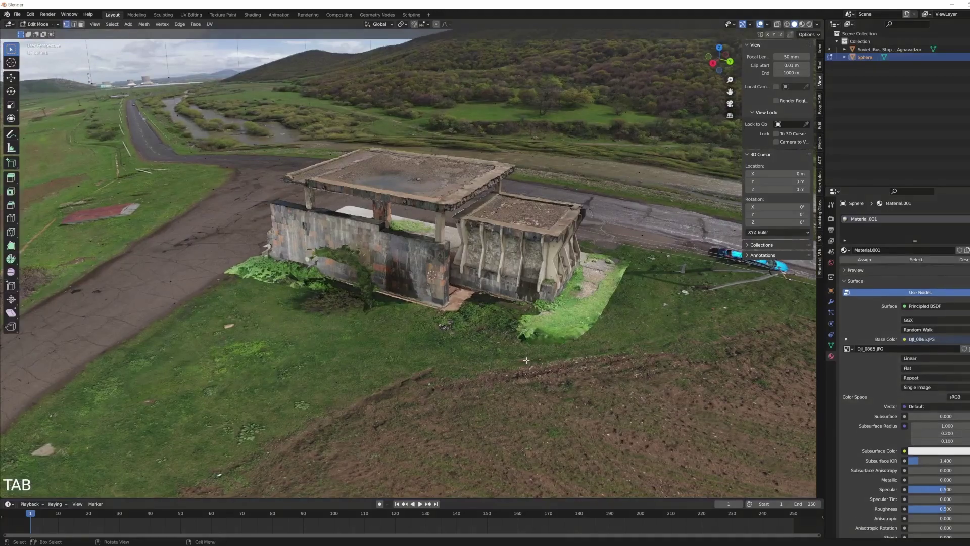
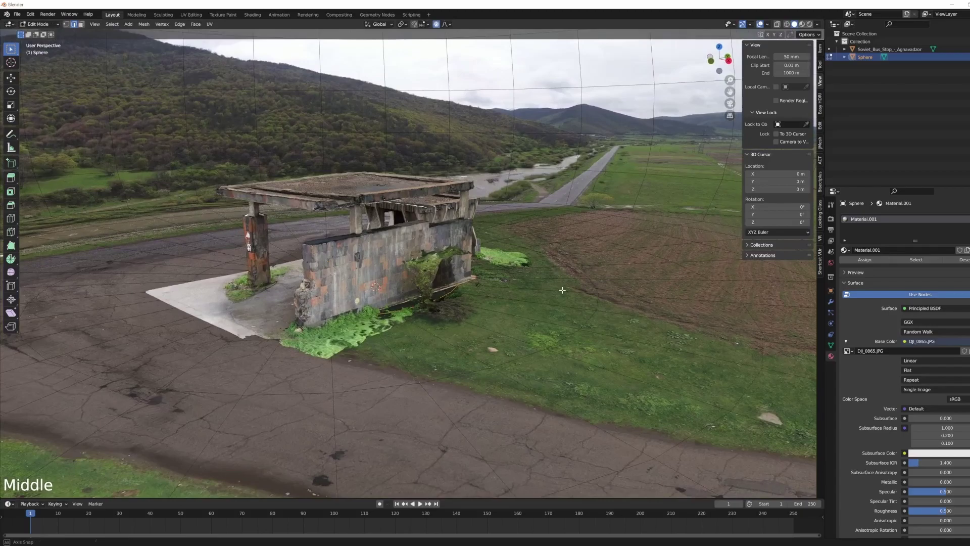
Lift the ground vertices beside the bus stop wall vertically with proportional falloff.
key("g")
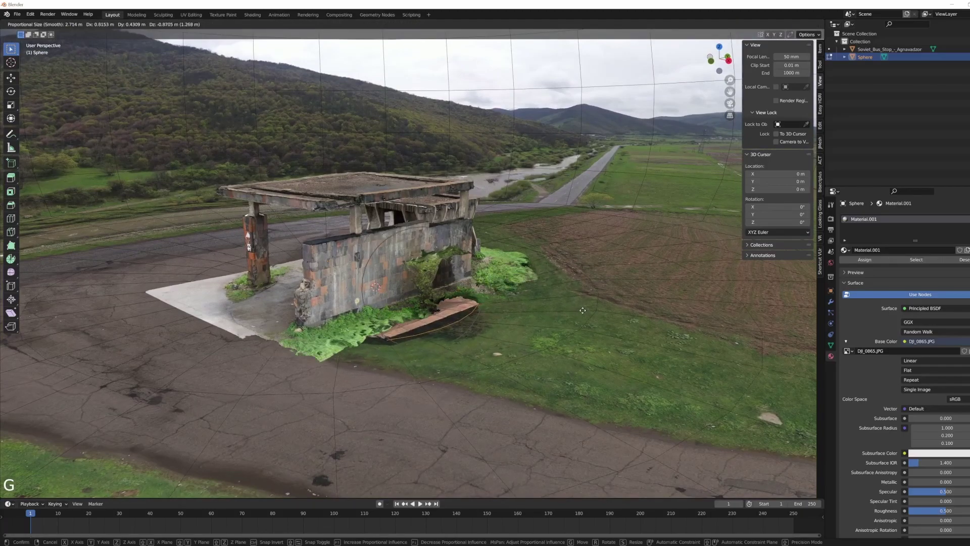
key("g")
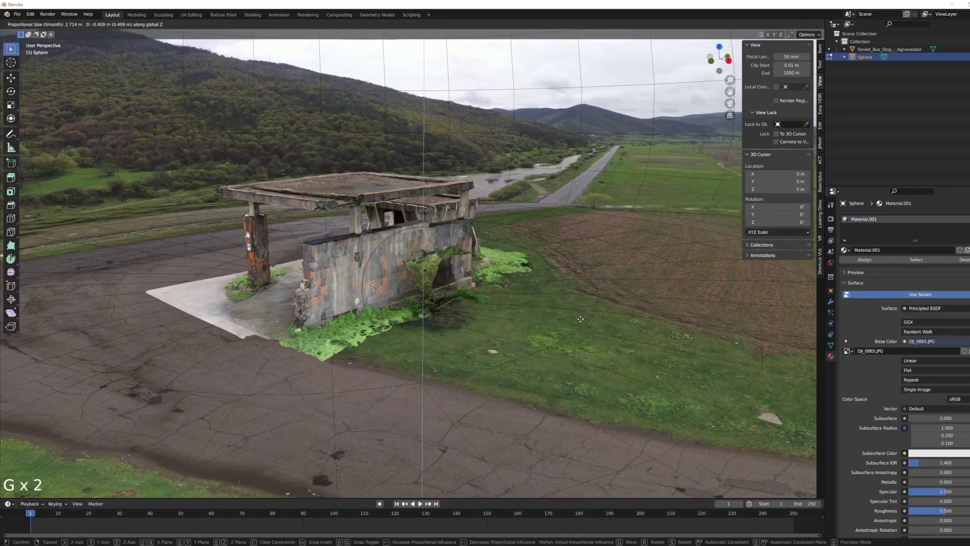
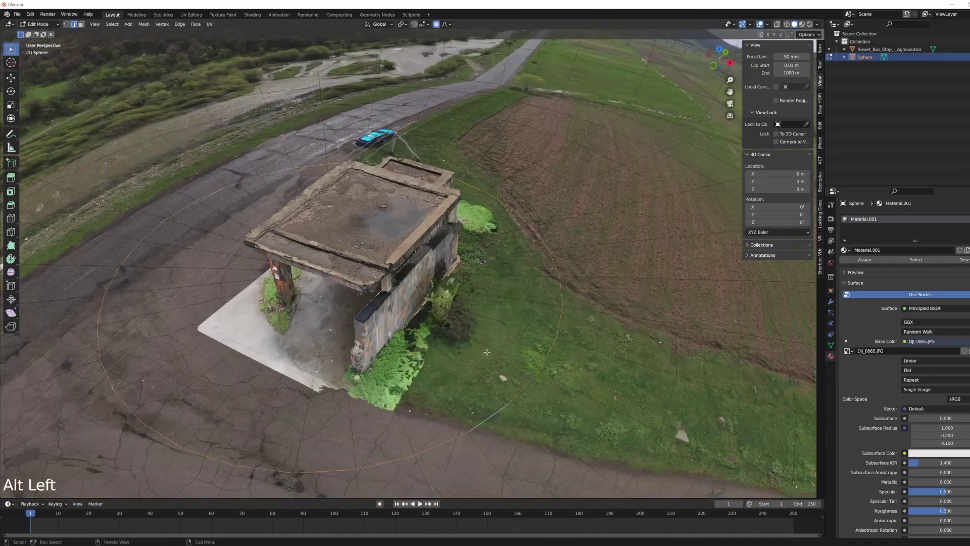
Reshape the ground with wider proportional influence, then search for the Subdivide command.
key("ctrl+KP_Add")
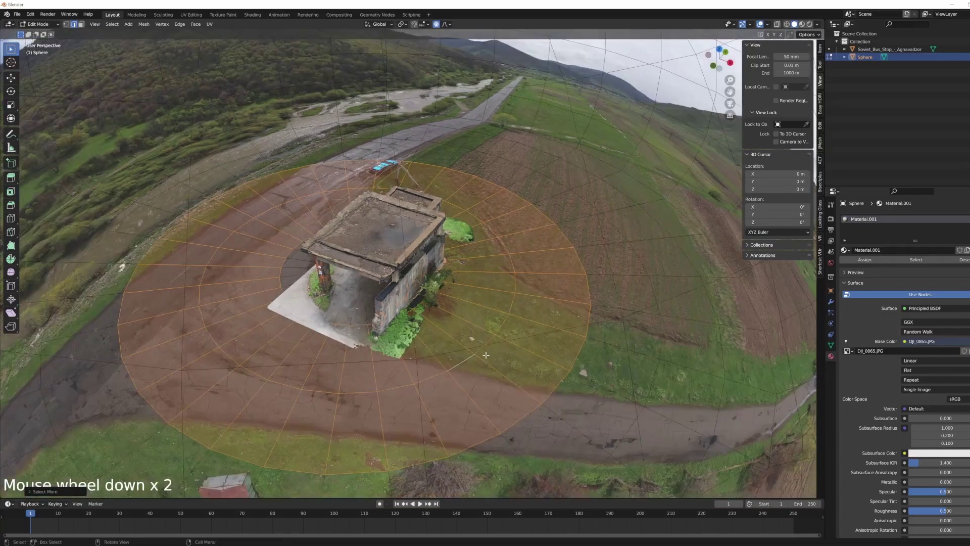
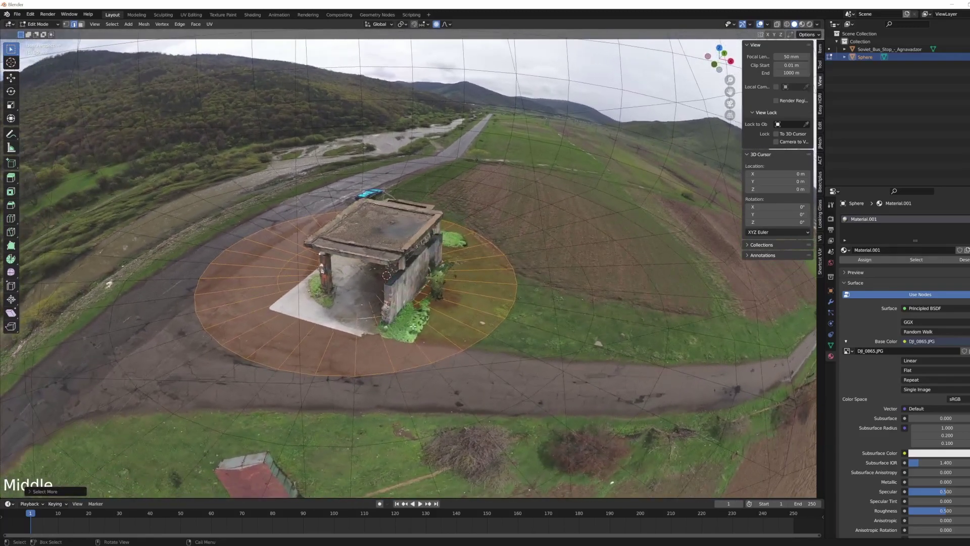
key("space")
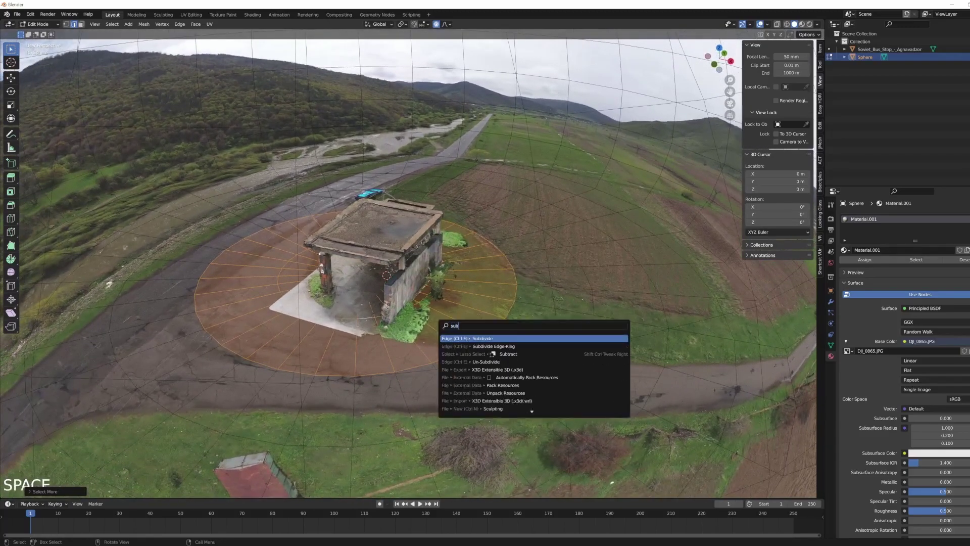
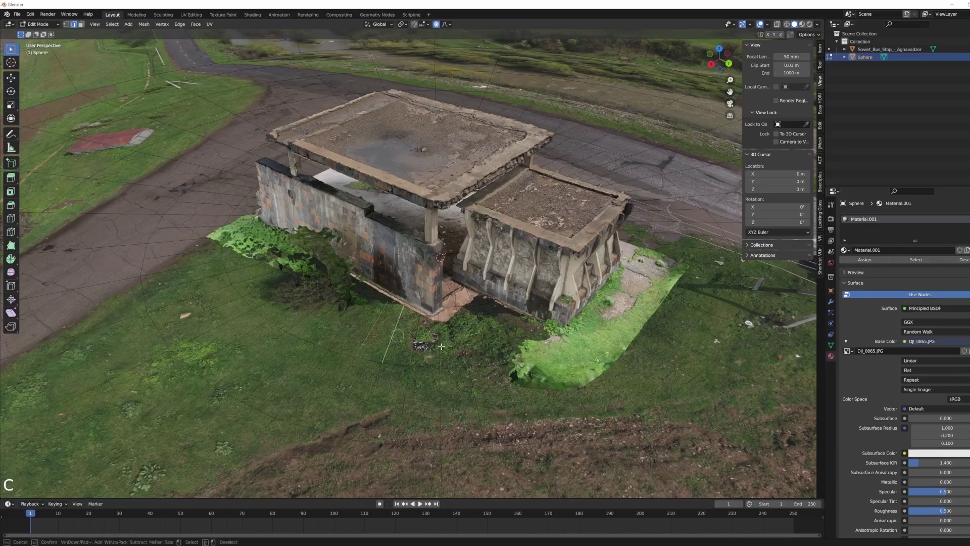
Circle-select ground patches around the base and raise them vertically to meet the model's edges.
key("c")
key("g")
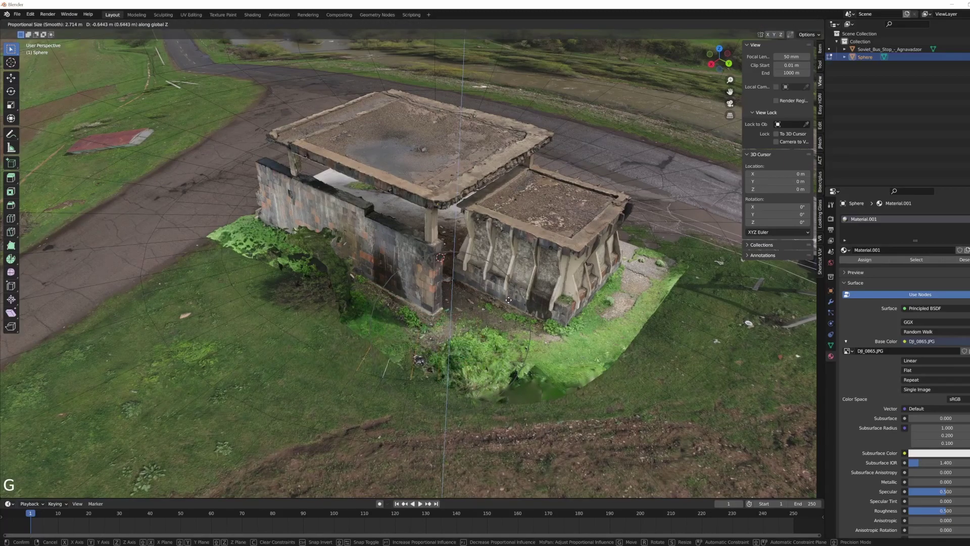
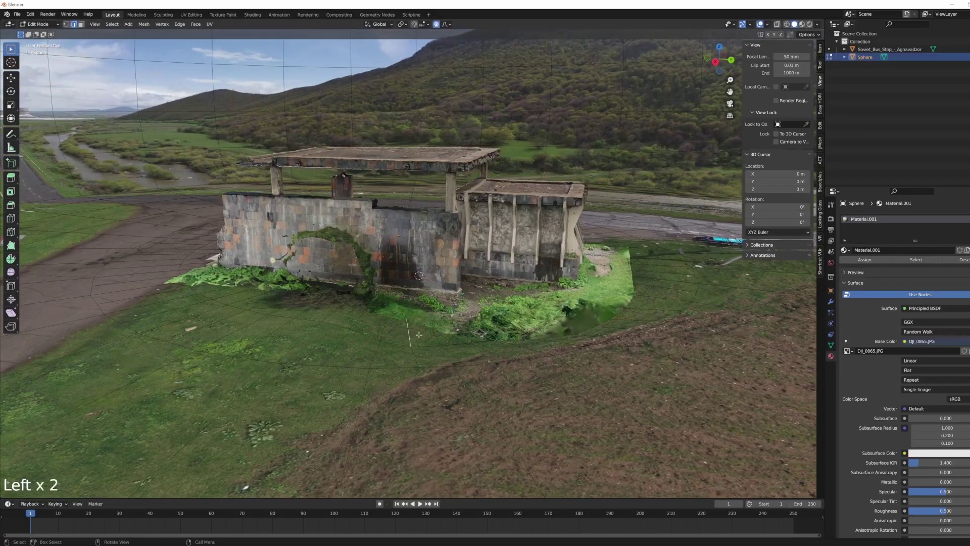
key("g")
key("g")
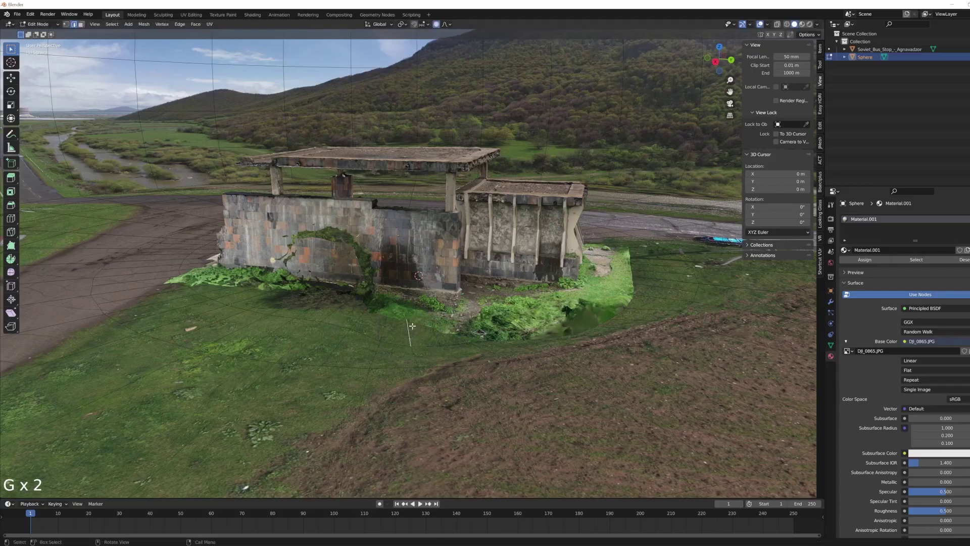
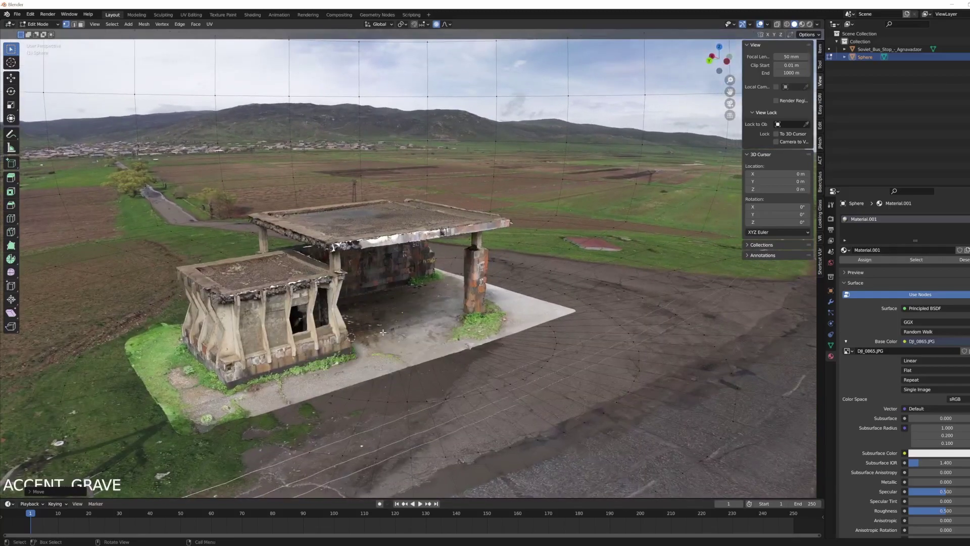
Leave mesh editing and orbit around the bus stop to inspect the blended ground.
key("Tab")
middle_click(434, 342)
left_click(306, 341)
left_click(289, 420)
middle_click(369, 399)
scroll("down", 3)
middle_click(412, 389)
scroll("up", 3)
middle_click(460, 391)
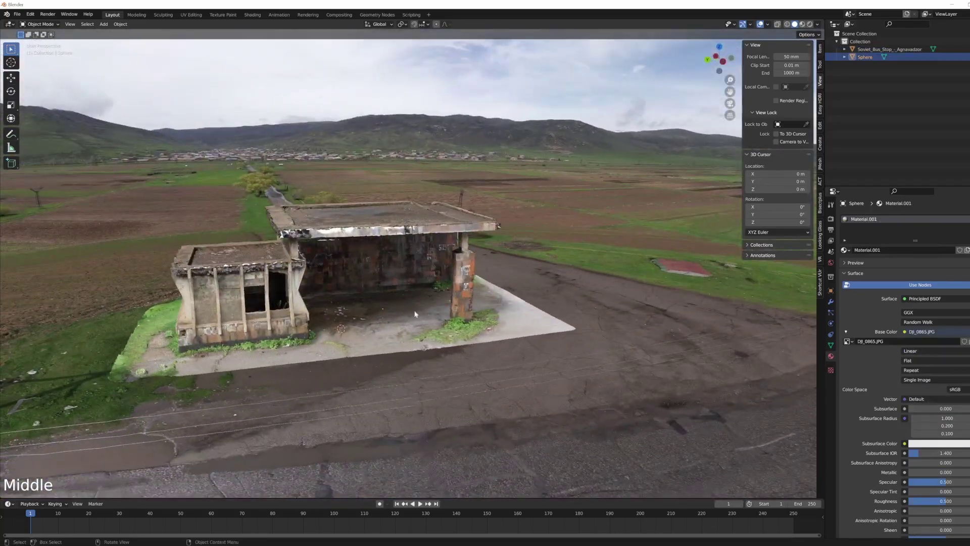
middle_click(332, 316)
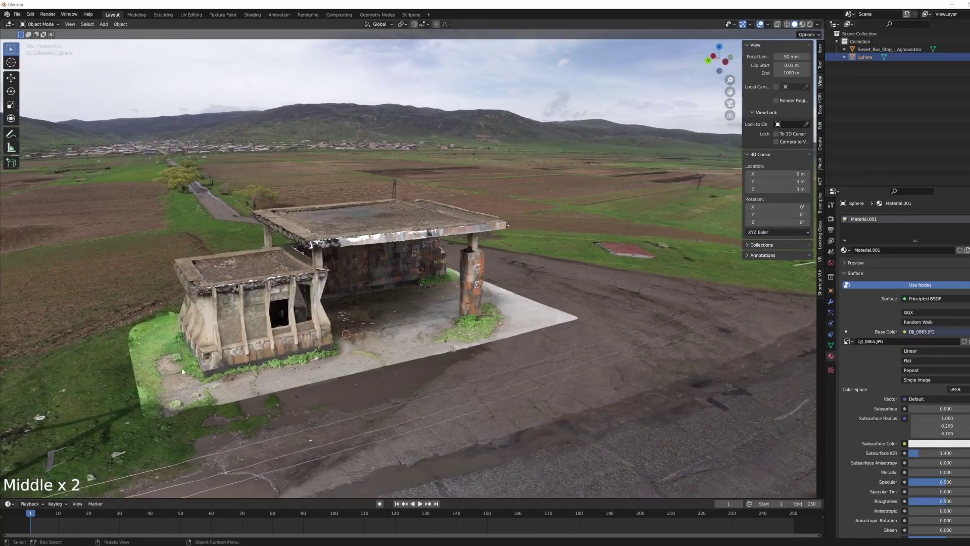
Inspect the scene from above and many angles, ending outside the whole photo sphere.
middle_click(447, 336)
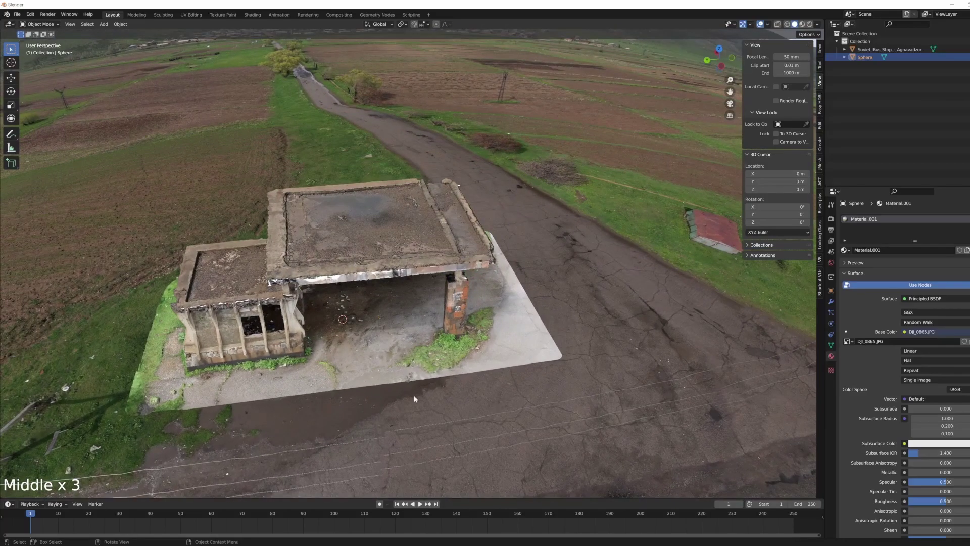
middle_click(411, 366)
middle_click(367, 247)
middle_click(333, 359)
middle_click(385, 374)
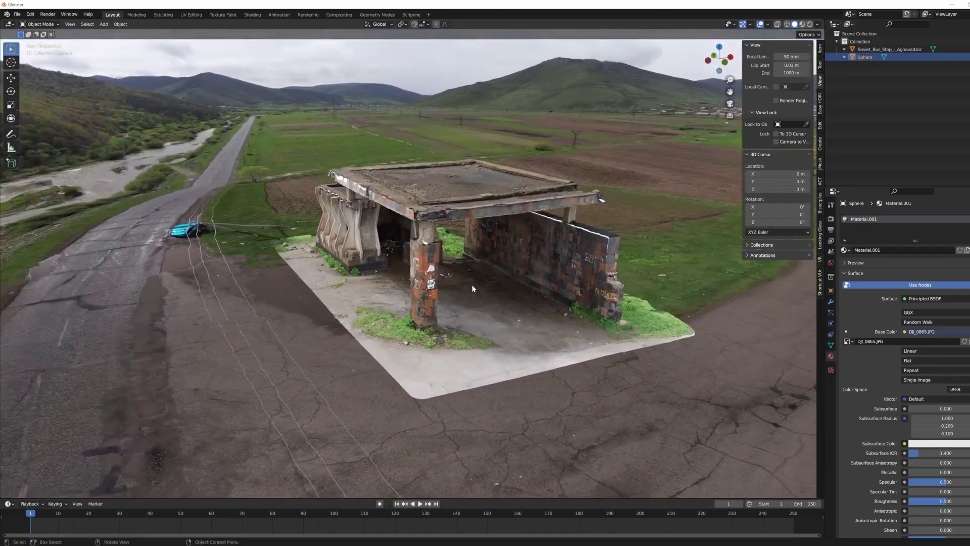
scroll("down", 3)
middle_click(470, 314)
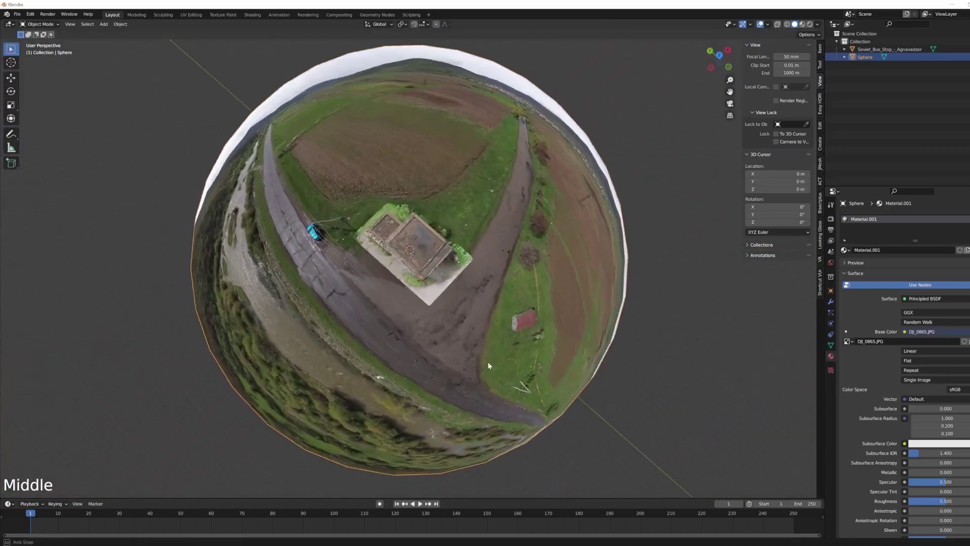